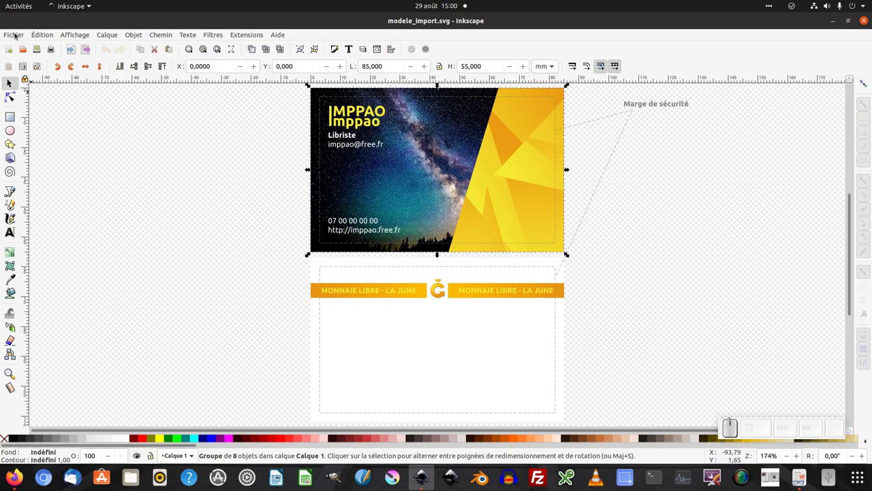
# Step: Create a new blank Inkscape document via Fichier > Nouveau
pyautogui.click(17, 34)
pyautogui.click(18, 48)
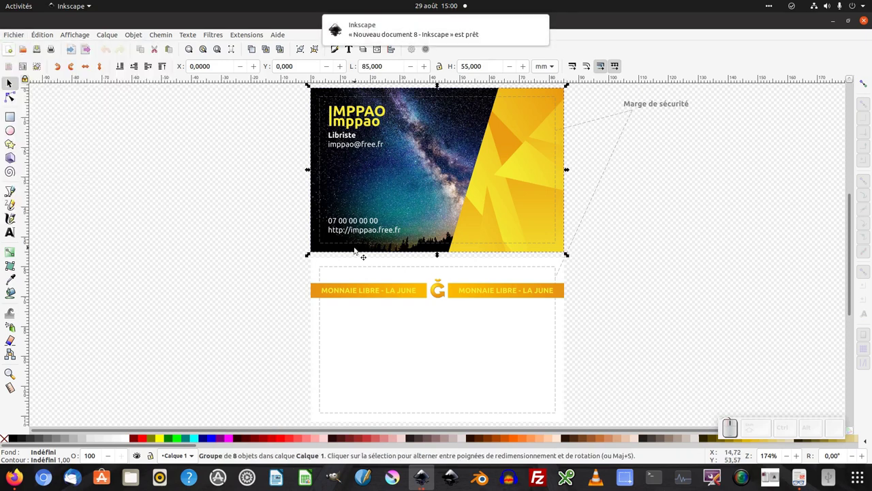
pyautogui.click(413, 32)
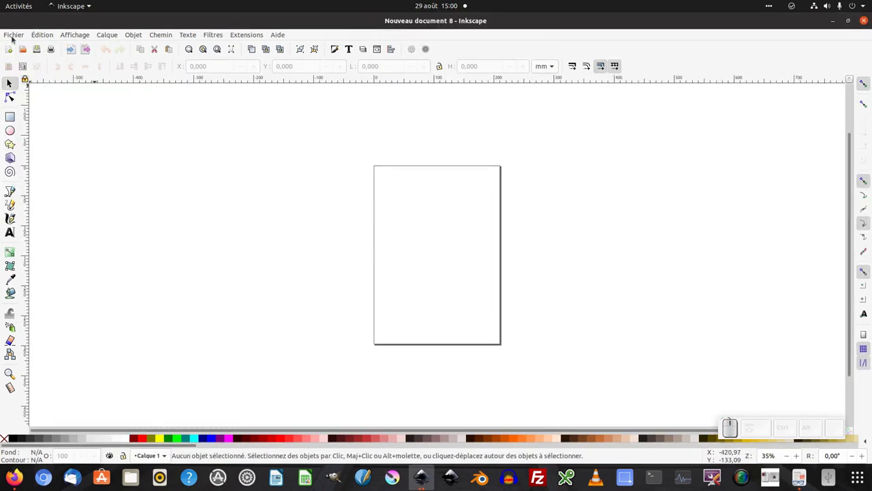
# Step: Import modele_import.svg from Bureau as editable SVG objects into the new document
pyautogui.click(17, 36)
pyautogui.click(35, 151)
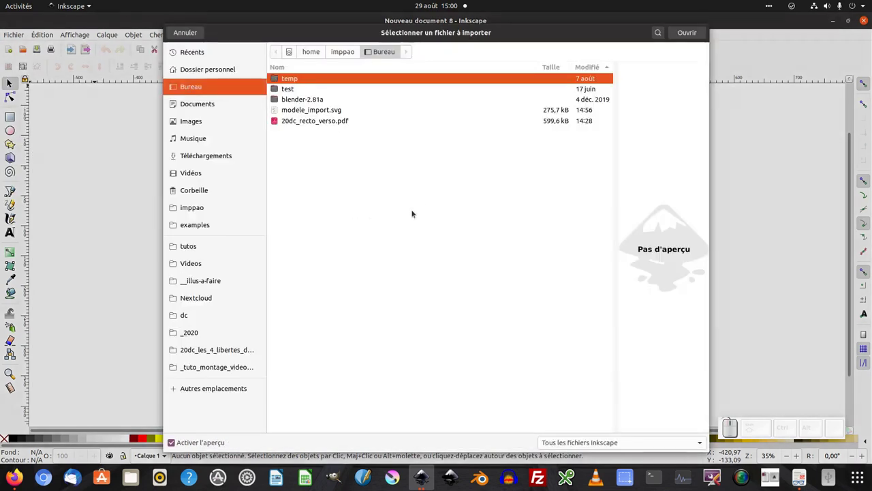
pyautogui.click(297, 112)
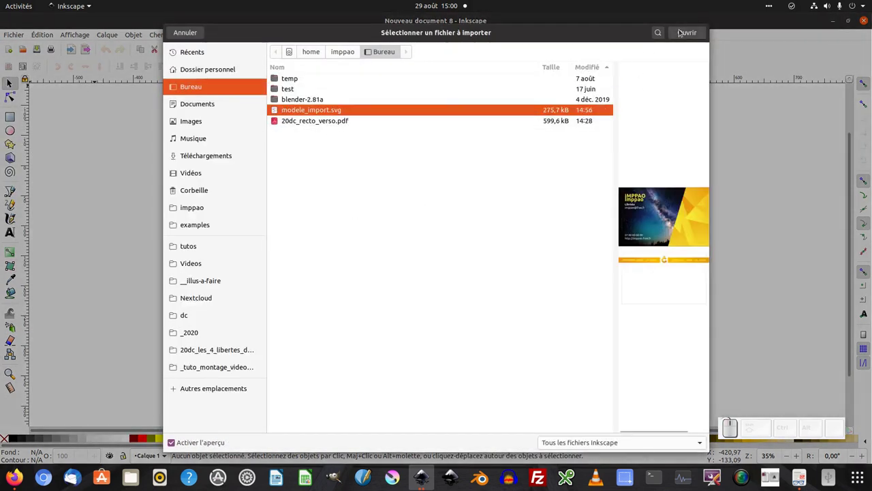
pyautogui.click(684, 30)
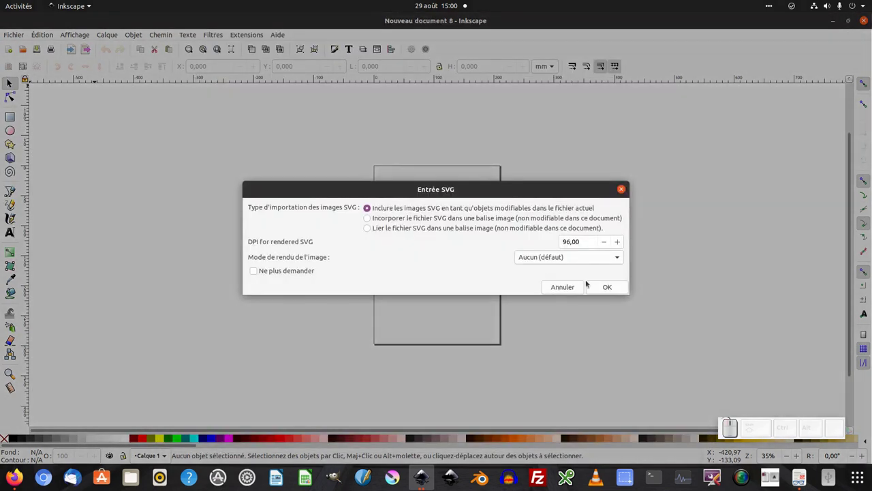
pyautogui.click(601, 284)
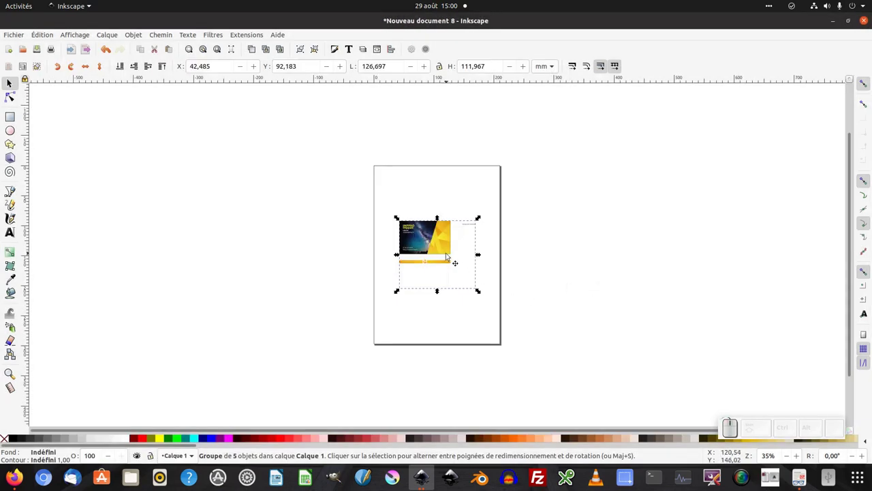
# Step: Zoom in on the imported card and show the Objets list panel
pyautogui.middleClick(448, 254)
pyautogui.middleClick(448, 255)
pyautogui.middleClick(446, 255)
pyautogui.middleClick(446, 255)
pyautogui.middleClick(444, 271)
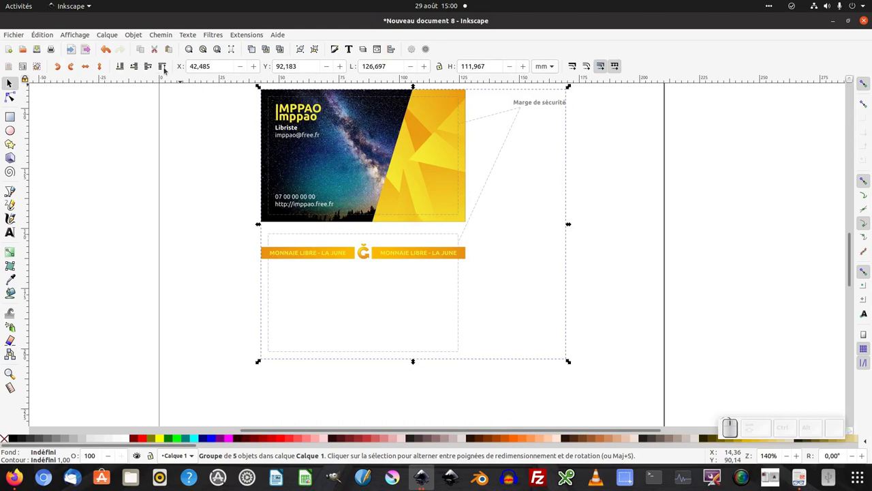
pyautogui.click(139, 36)
pyautogui.click(139, 47)
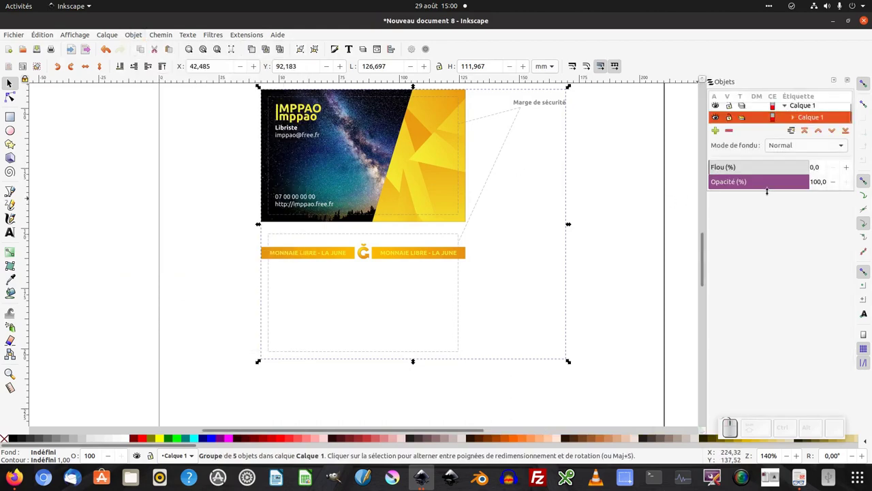
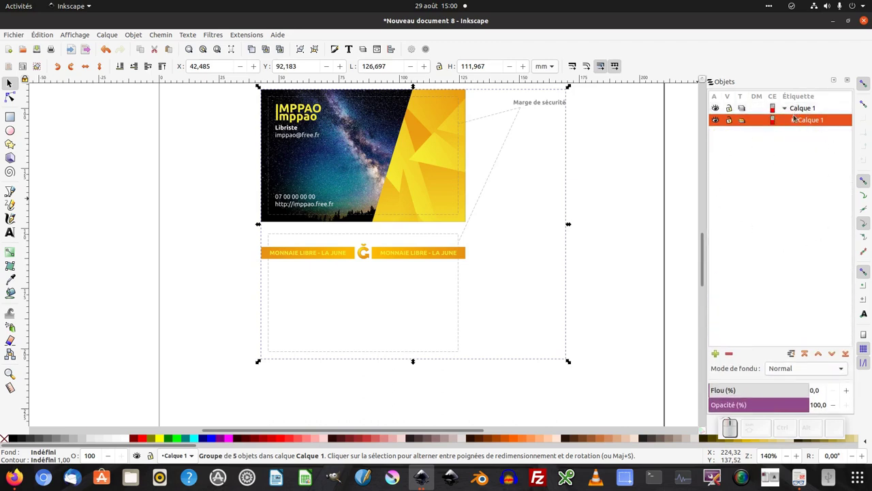
# Step: Select the nested Calque 1 group holding the imported card in the Objets panel
pyautogui.click(799, 110)
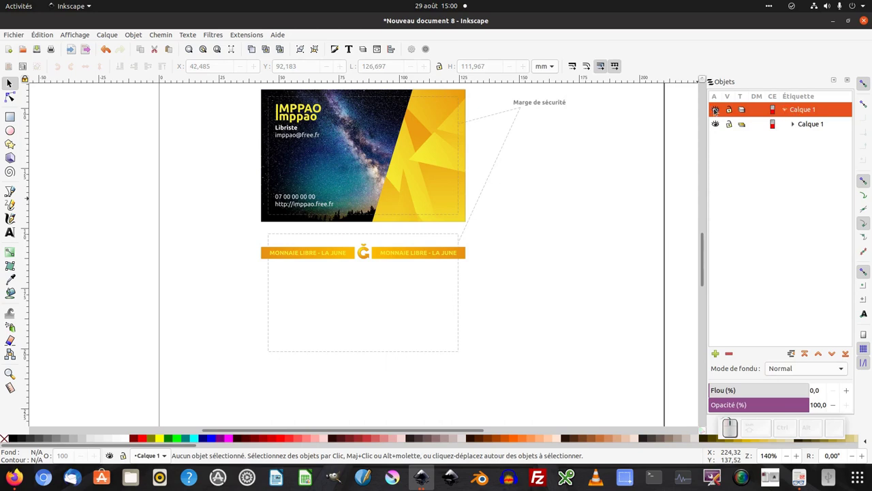
pyautogui.click(798, 126)
pyautogui.click(795, 125)
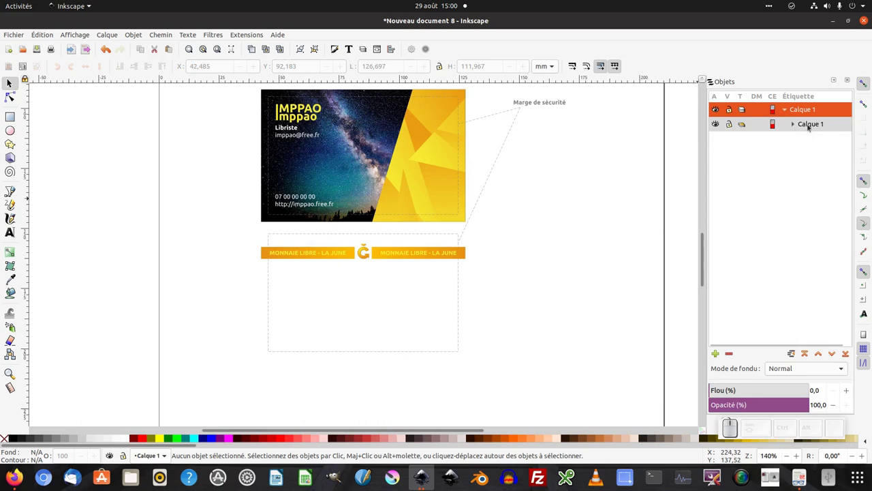
pyautogui.click(816, 125)
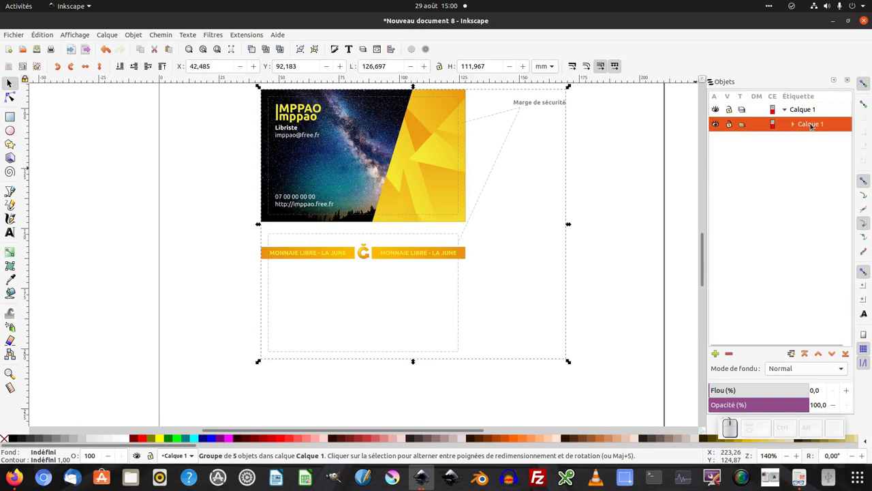
# Step: Ungroup the imported card group so its five objects sit directly in Calque 1
pyautogui.rightClick(813, 125)
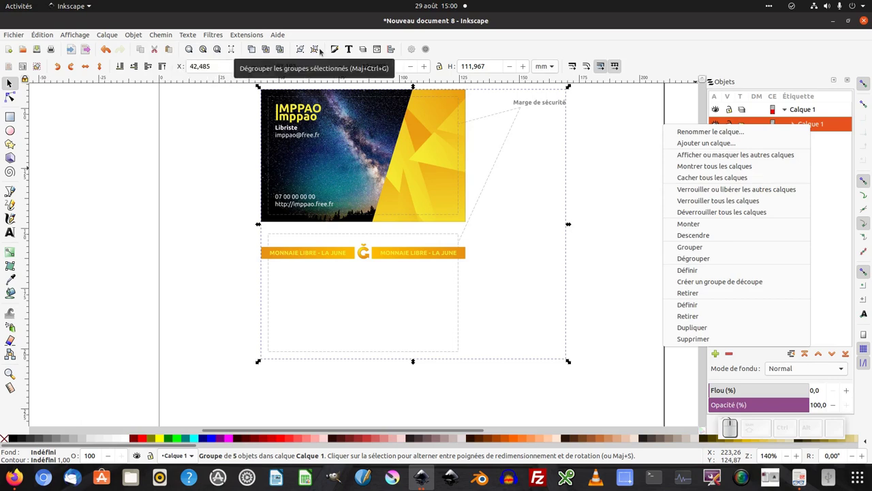
pyautogui.click(136, 34)
pyautogui.click(137, 36)
pyautogui.click(150, 114)
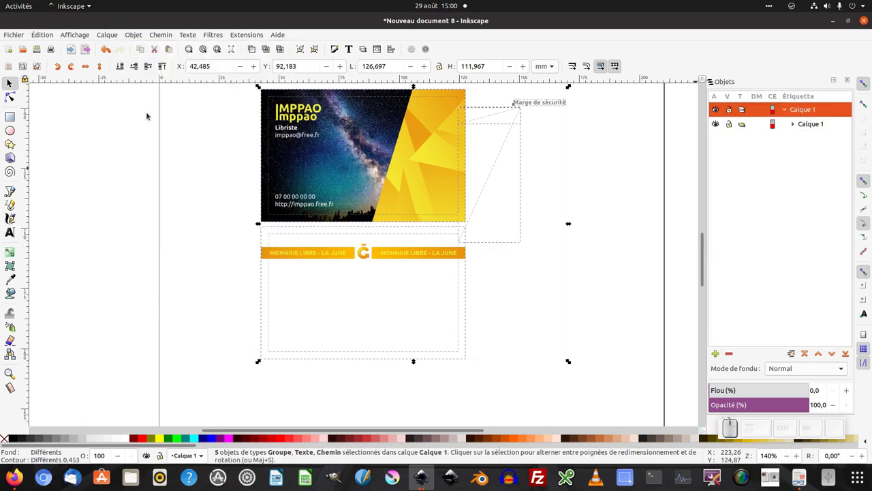
pyautogui.click(153, 172)
# Step: Select carte_visite_face and the safety-margin label text, zooming closer on the front card
pyautogui.click(296, 160)
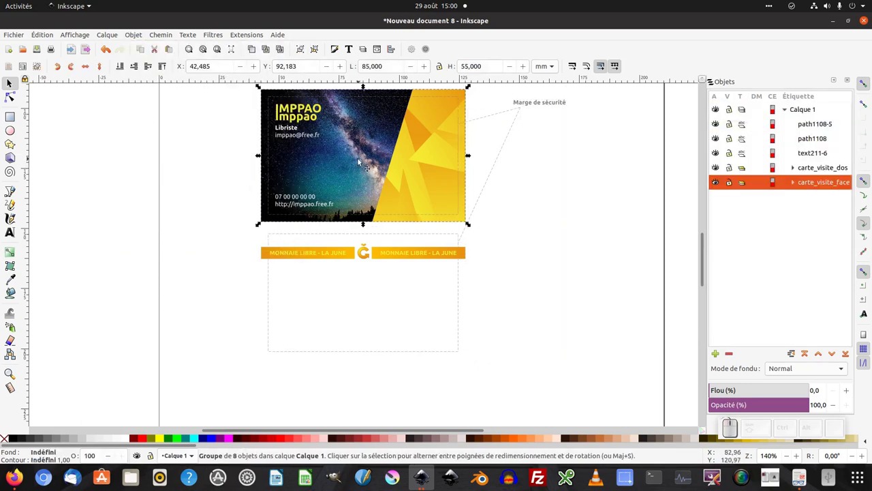
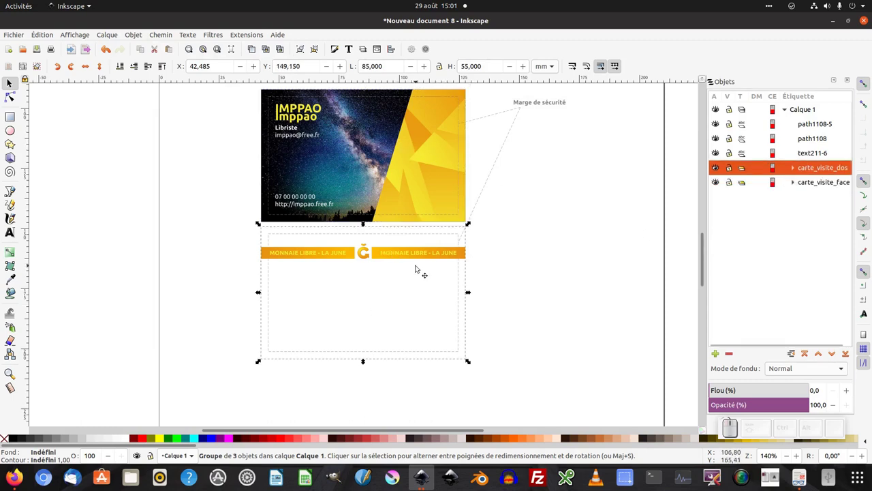
pyautogui.click(535, 104)
pyautogui.middleClick(501, 130)
pyautogui.middleClick(501, 139)
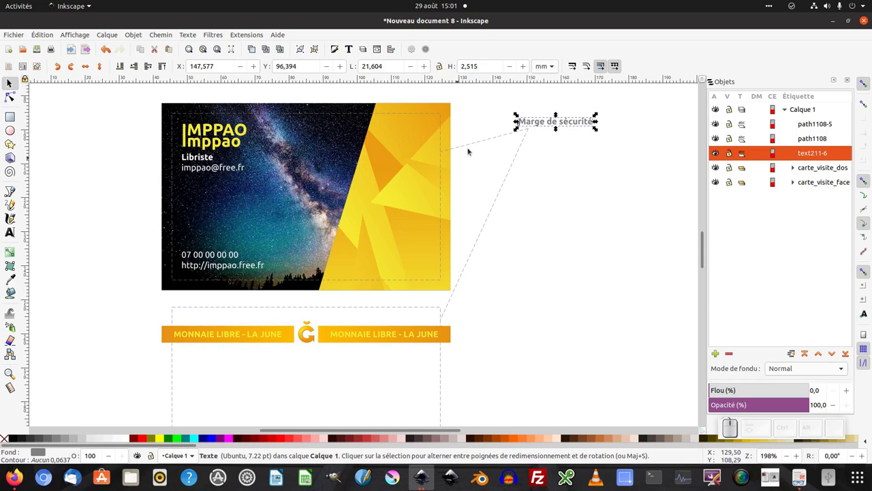
# Step: Cut the 'Marge de sécurité' label and its two guide paths, leaving only the front and back cards
pyautogui.click(639, 111)
pyautogui.moveTo(638, 107); pyautogui.dragTo(473, 330)
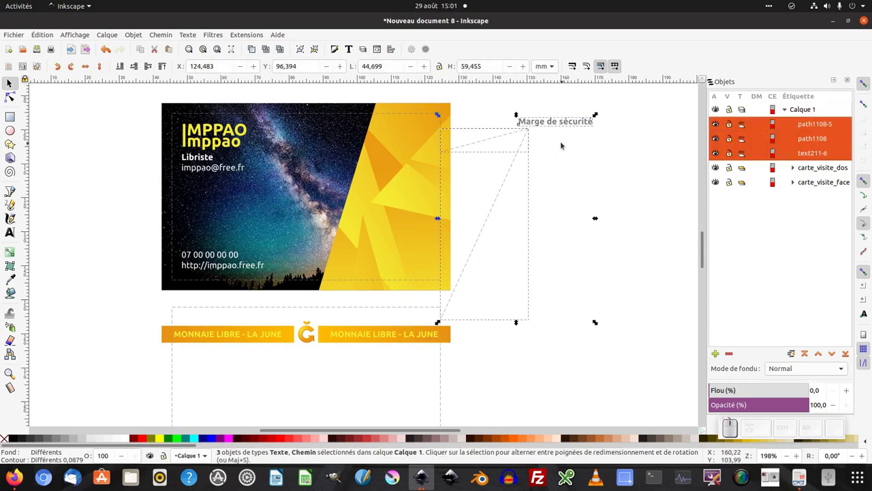
pyautogui.click(618, 112)
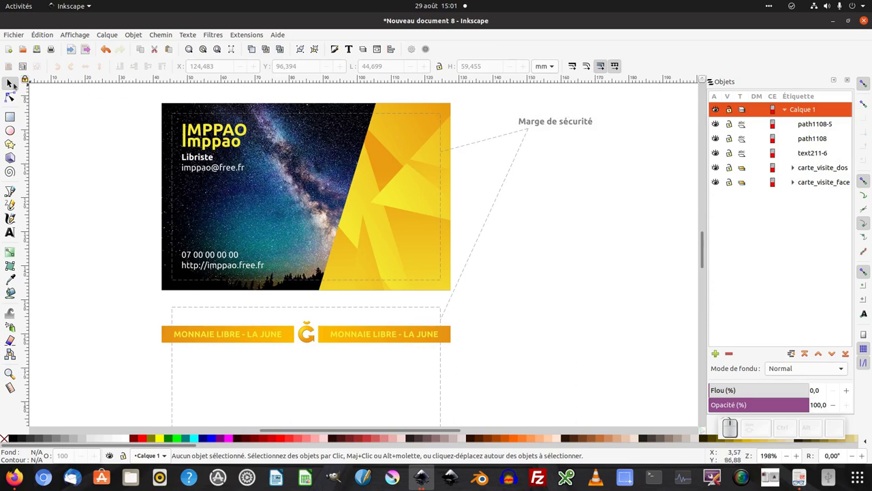
pyautogui.click(17, 85)
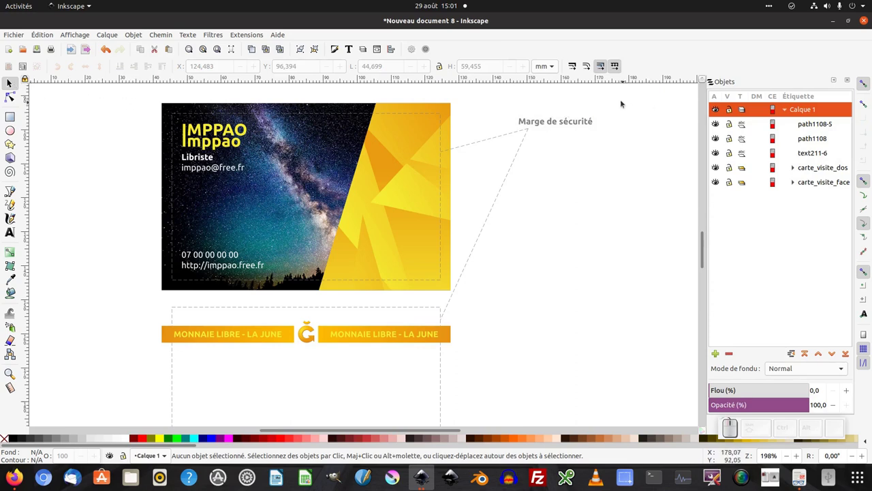
pyautogui.moveTo(623, 98); pyautogui.dragTo(426, 334)
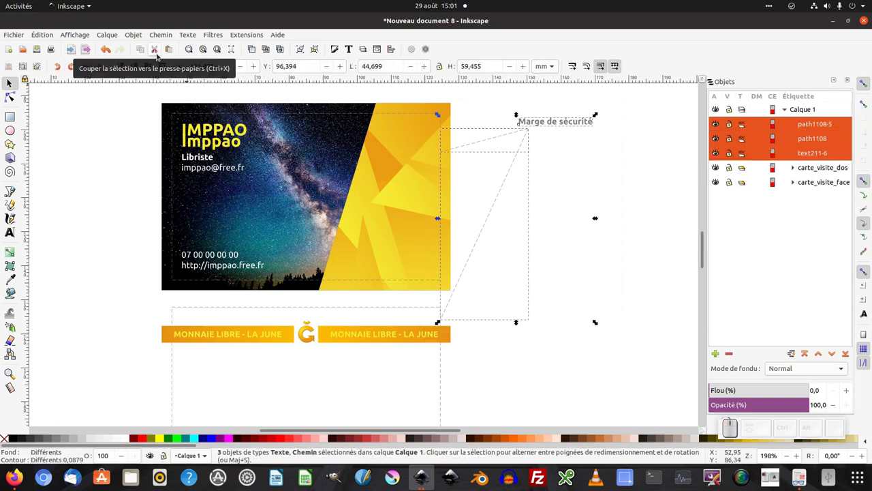
pyautogui.click(157, 50)
pyautogui.press('KP_Subtract')
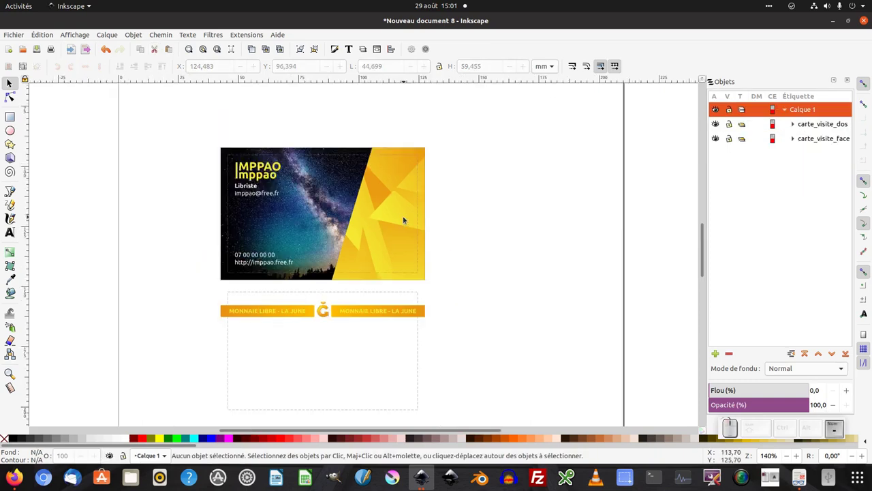
# Step: Centre carte_visite_face horizontally and vertically on the page with Align and Distribute relative to Page
pyautogui.click(429, 209)
pyautogui.click(380, 186)
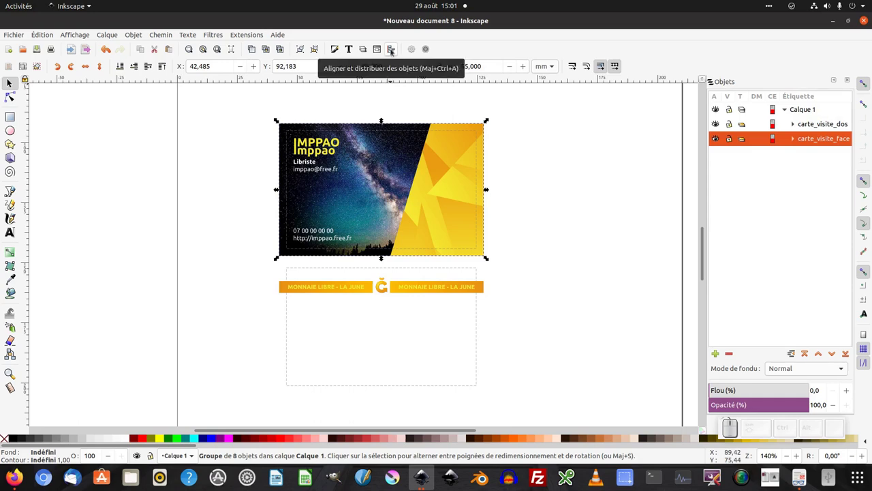
pyautogui.click(393, 50)
pyautogui.click(772, 109)
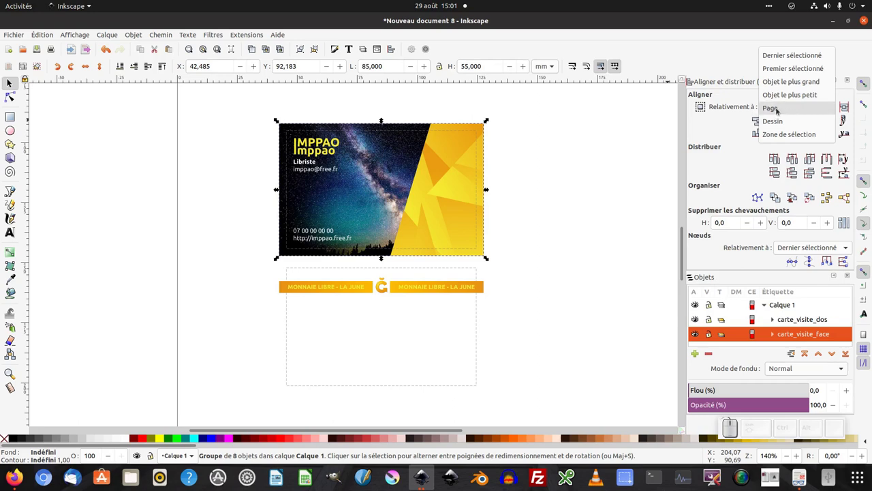
pyautogui.click(776, 110)
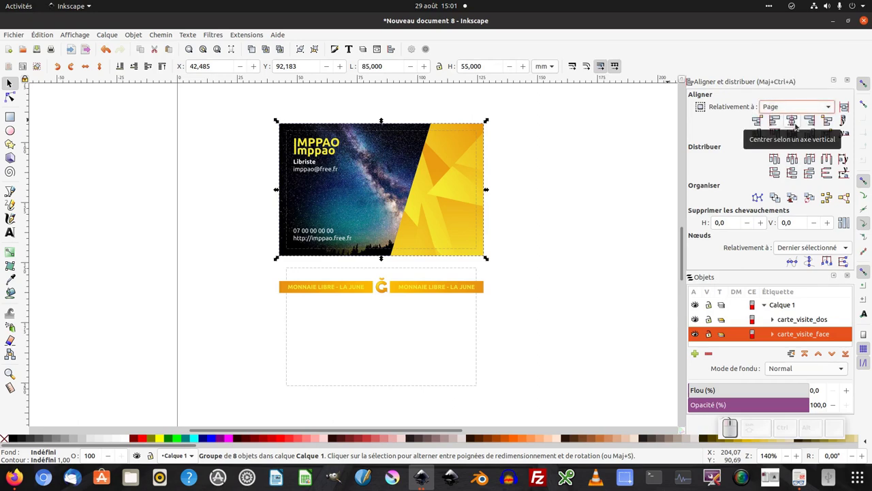
pyautogui.click(796, 122)
pyautogui.click(796, 133)
# Step: Fit the page in view and select the back card carte_visite_dos
pyautogui.click(605, 226)
pyautogui.press('KP_Subtract')
pyautogui.click(320, 238)
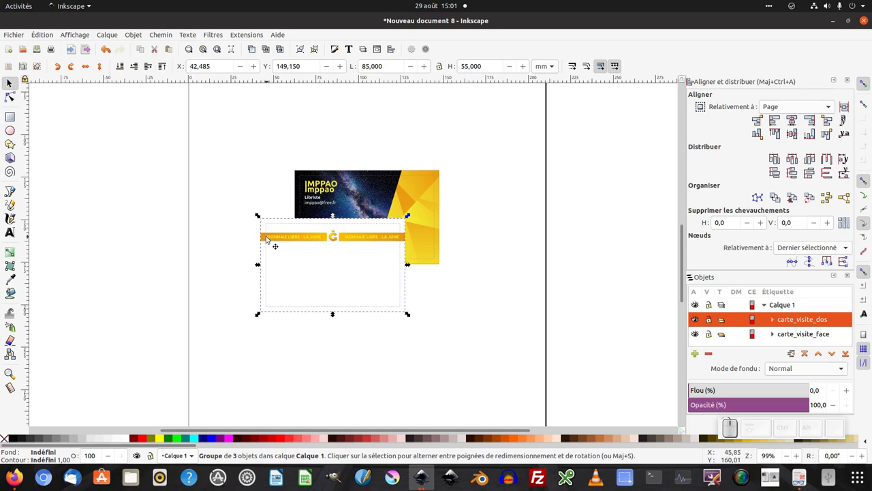
# Step: Move the back card off the page to the right and pick the dashed margin rectangle inside the front card with the Node tool
pyautogui.moveTo(275, 235); pyautogui.dragTo(556, 265)
pyautogui.middleClick(457, 280)
pyautogui.middleClick(396, 193)
pyautogui.middleClick(397, 193)
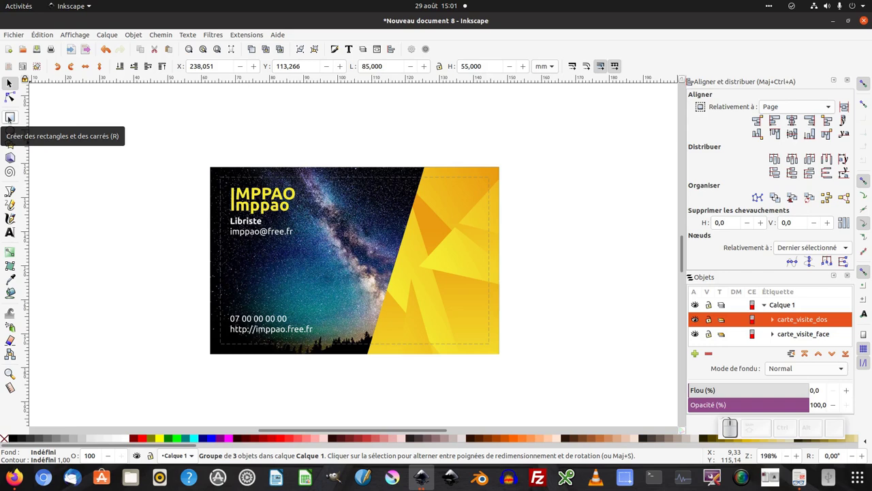
pyautogui.click(12, 94)
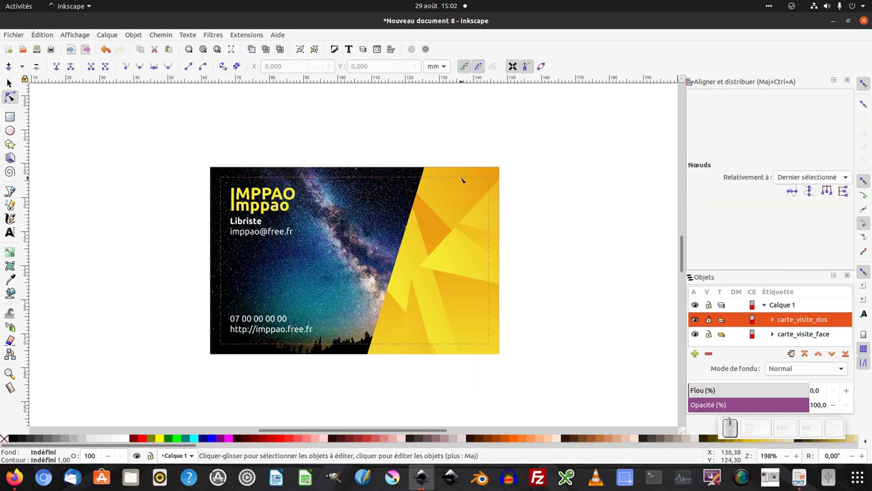
pyautogui.click(463, 175)
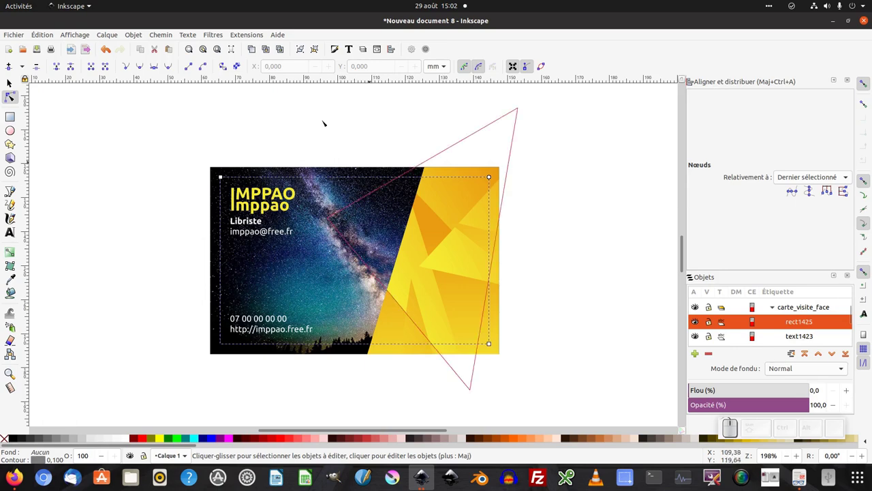
# Step: Apply Marques d'impression with Traits de coupe enabled and Disposition set to Sélection
pyautogui.click(245, 34)
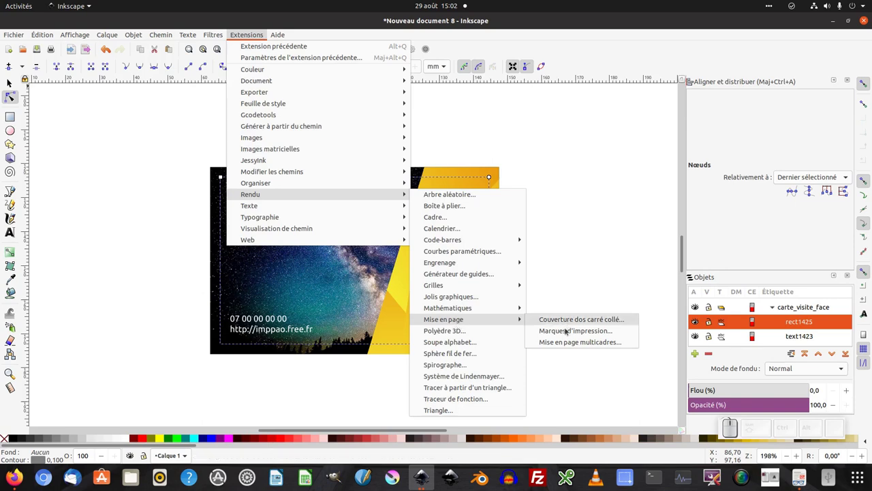
pyautogui.click(566, 334)
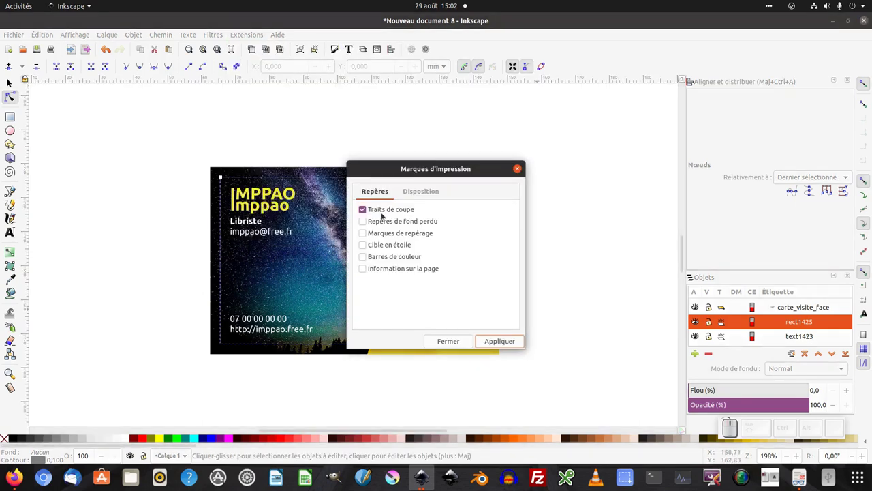
pyautogui.click(380, 211)
pyautogui.click(377, 211)
pyautogui.click(423, 193)
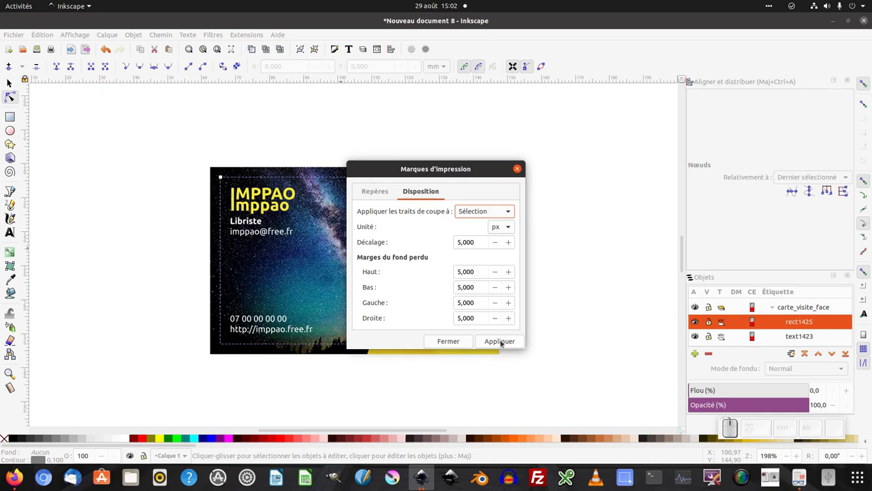
pyautogui.click(503, 342)
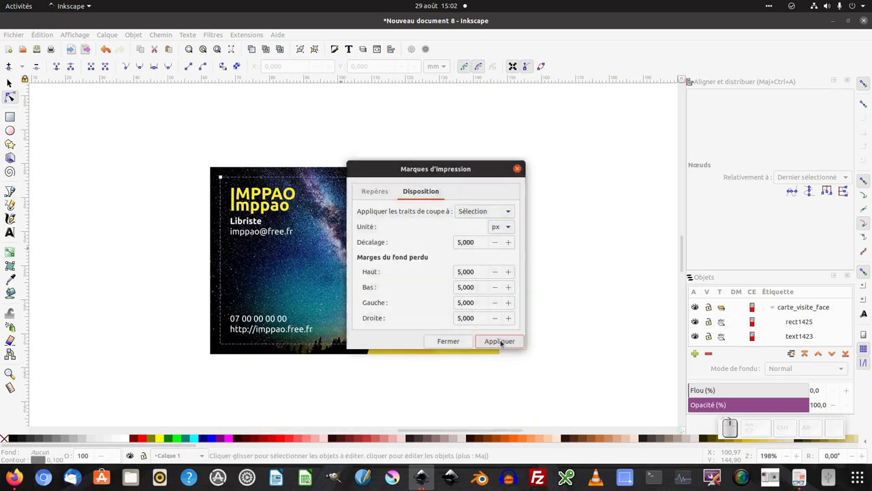
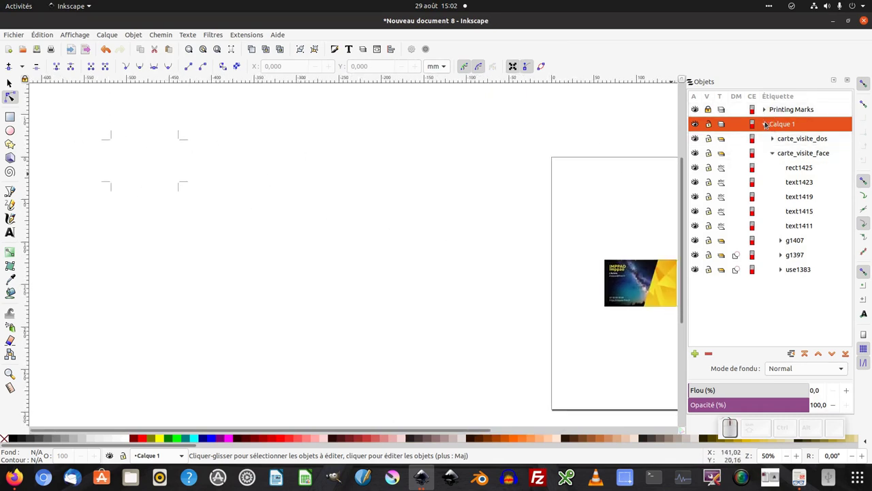
# Step: Select CropMarks with carte_visite_face and align them relative to Dernier sélectionné
pyautogui.click(767, 124)
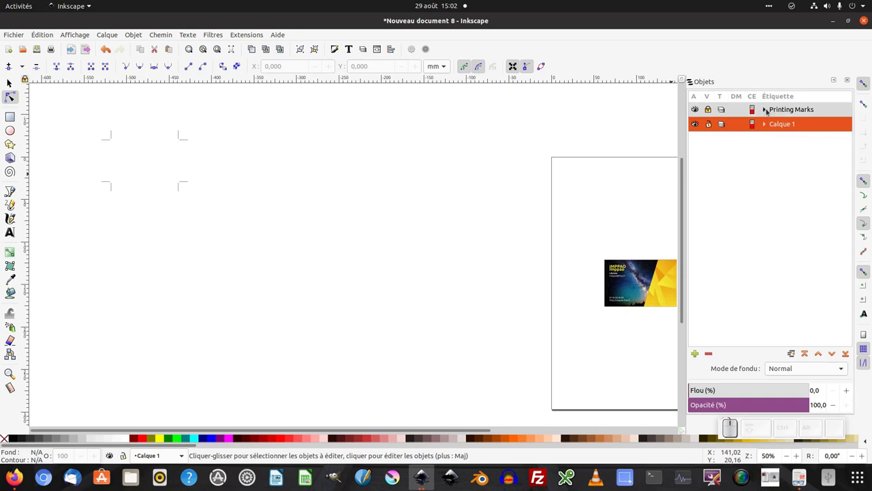
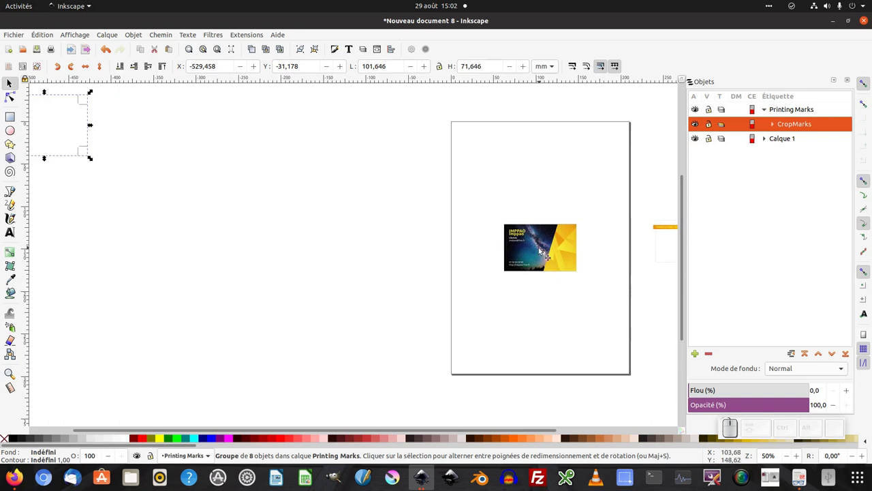
pyautogui.click(542, 246)
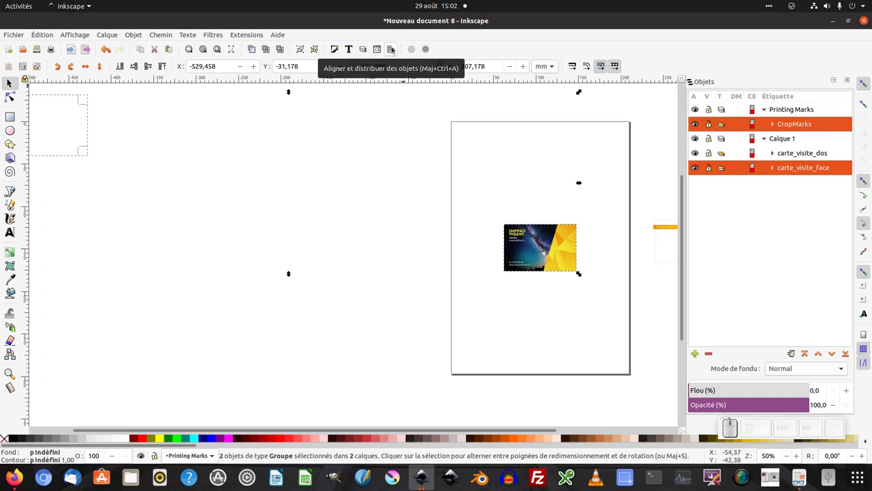
pyautogui.click(394, 48)
pyautogui.moveTo(791, 109); pyautogui.dragTo(686, 156)
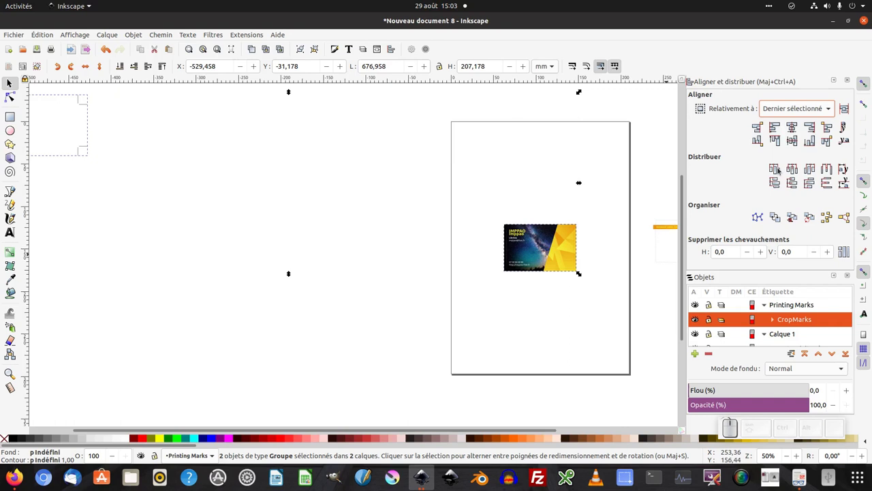
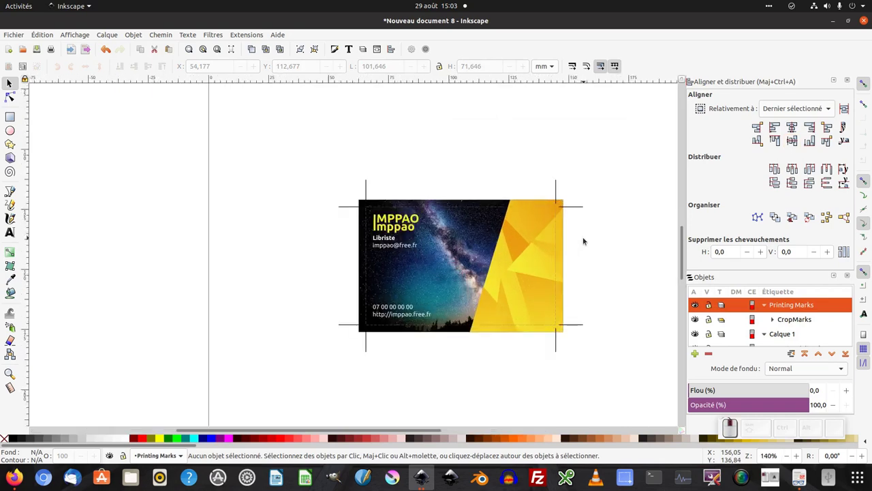
# Step: Cut the dashed margin rectangle from the front card, return to the Selector tool and fit the page
pyautogui.middleClick(562, 254)
pyautogui.middleClick(552, 208)
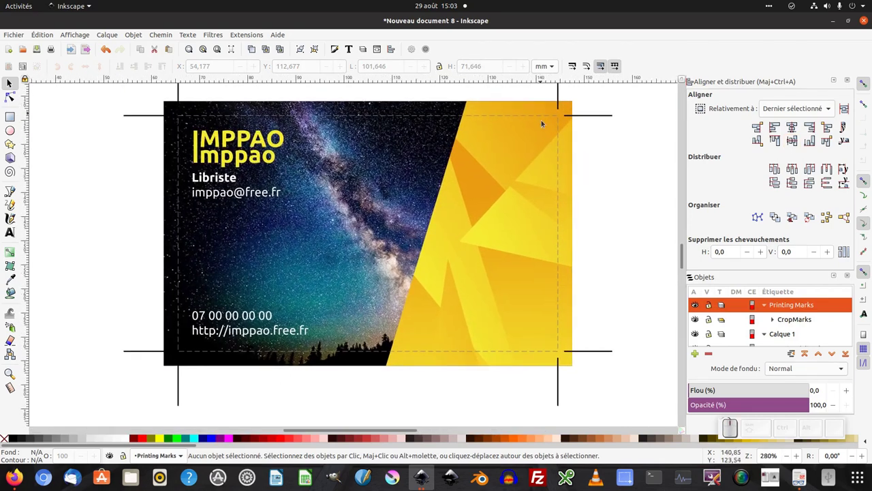
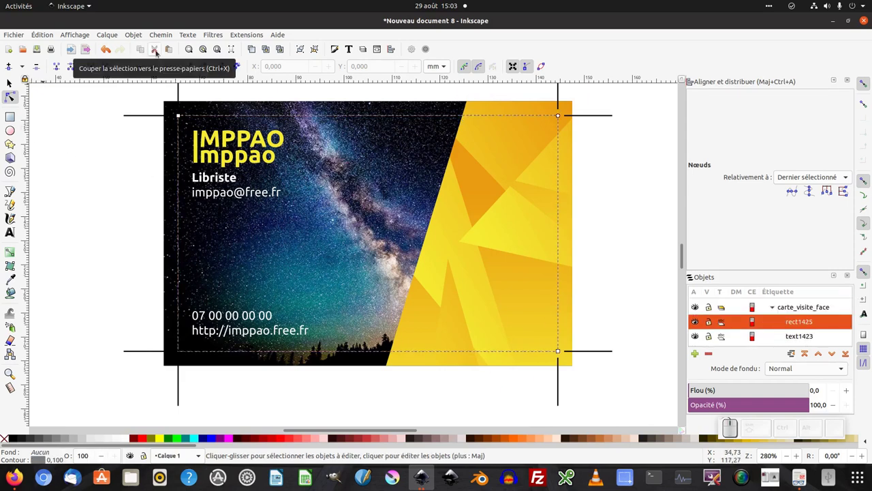
pyautogui.click(157, 51)
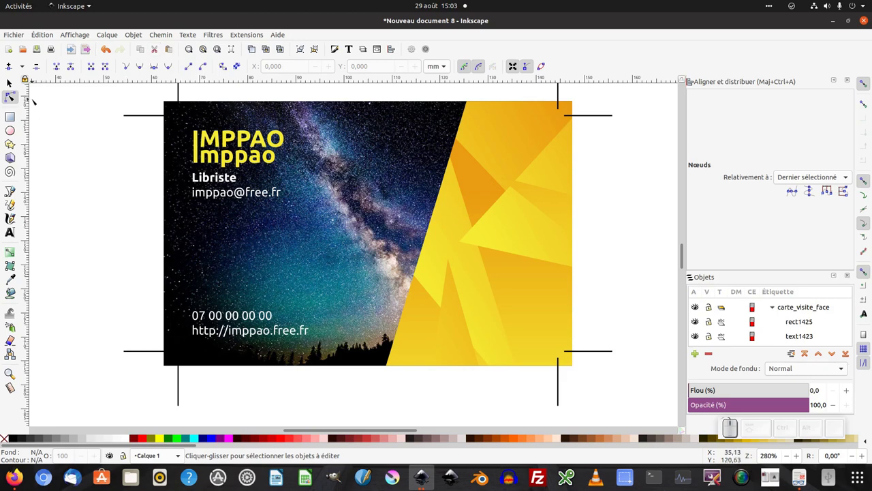
pyautogui.click(16, 82)
pyautogui.click(75, 149)
pyautogui.press('KP_Subtract')
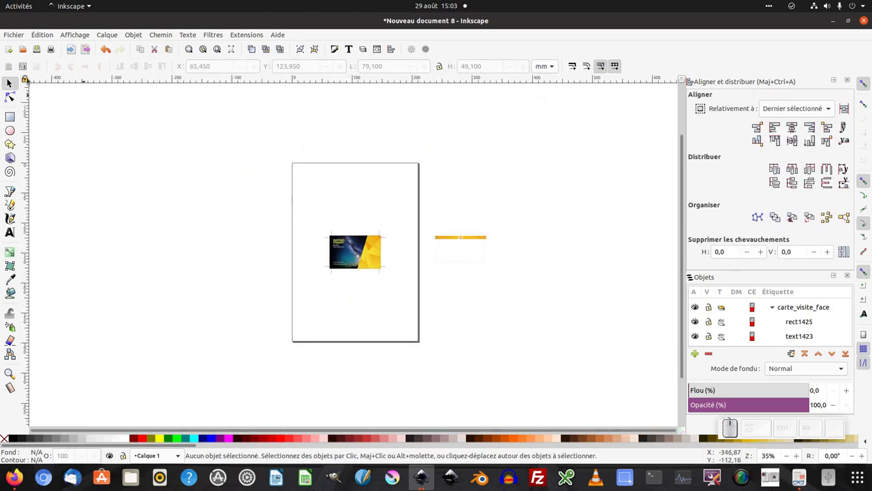
pyautogui.click(13, 36)
# Step: Save the front card with crop marks as face.pdf on the desktop via Save As, accepting the PDF options
pyautogui.click(29, 114)
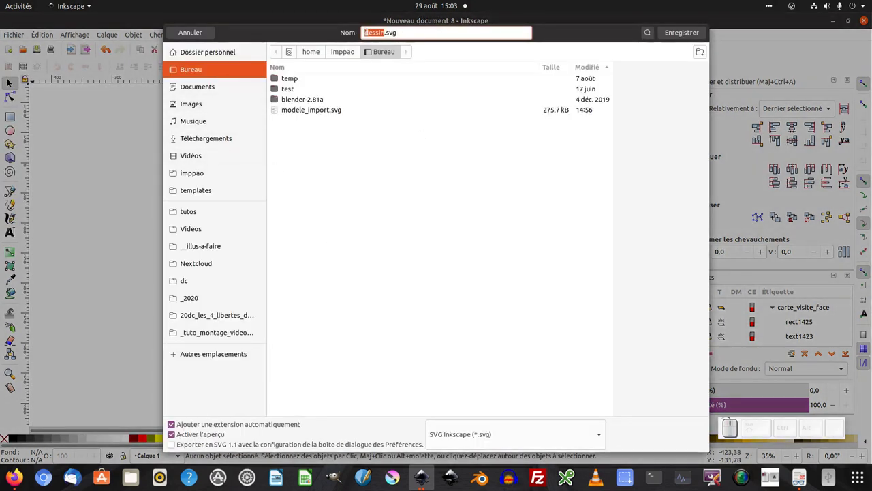
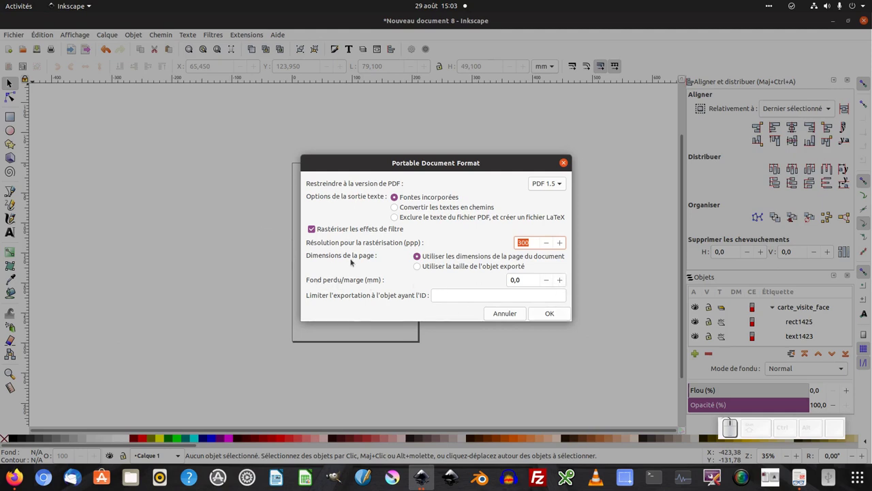
pyautogui.click(554, 316)
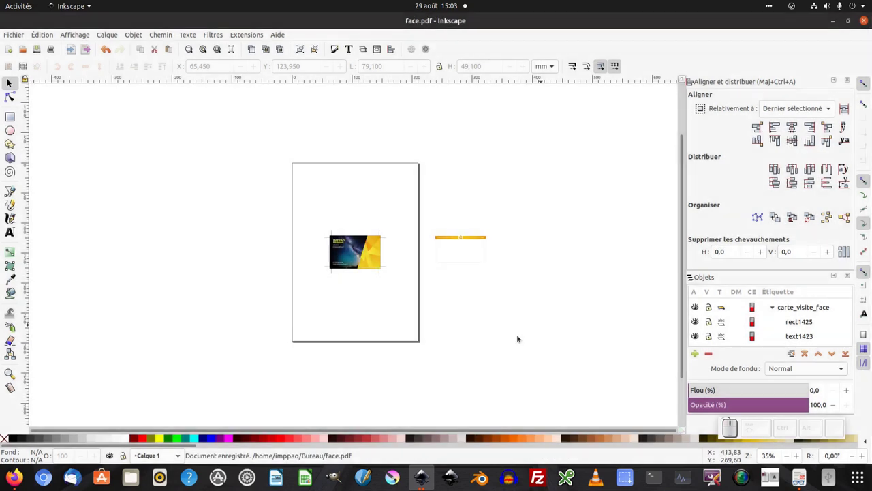
pyautogui.middleClick(361, 299)
# Step: Select both cards and exchange their positions so the back card lands on the page
pyautogui.click(385, 284)
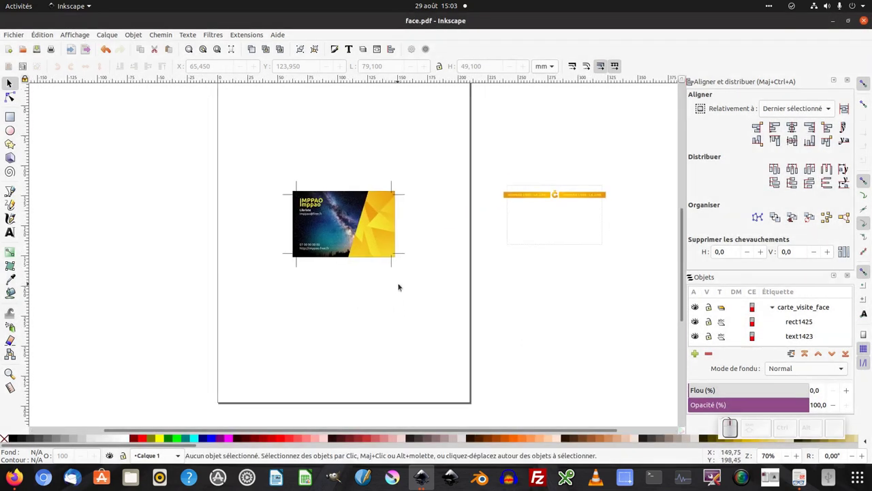
pyautogui.click(400, 285)
pyautogui.click(395, 290)
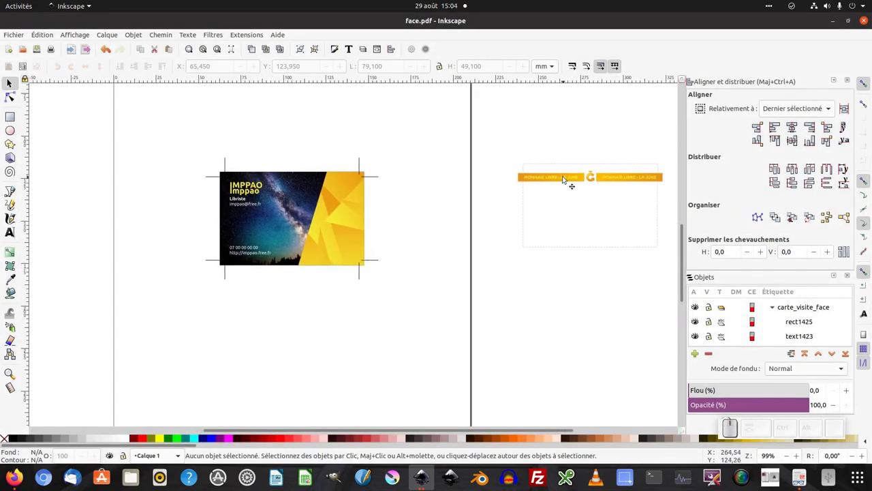
pyautogui.click(565, 178)
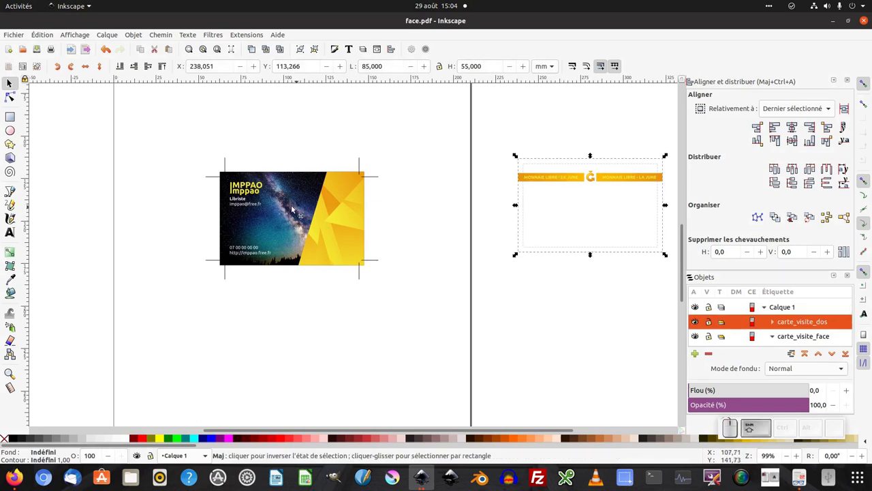
pyautogui.click(294, 206)
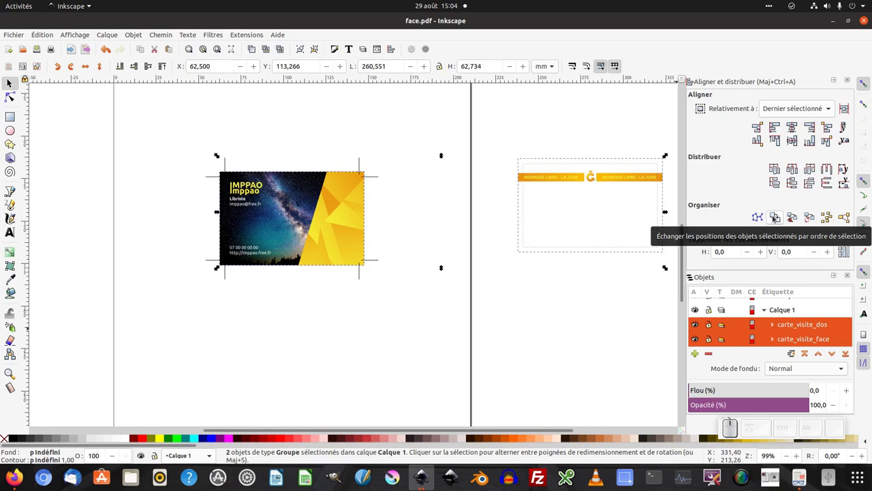
pyautogui.click(775, 218)
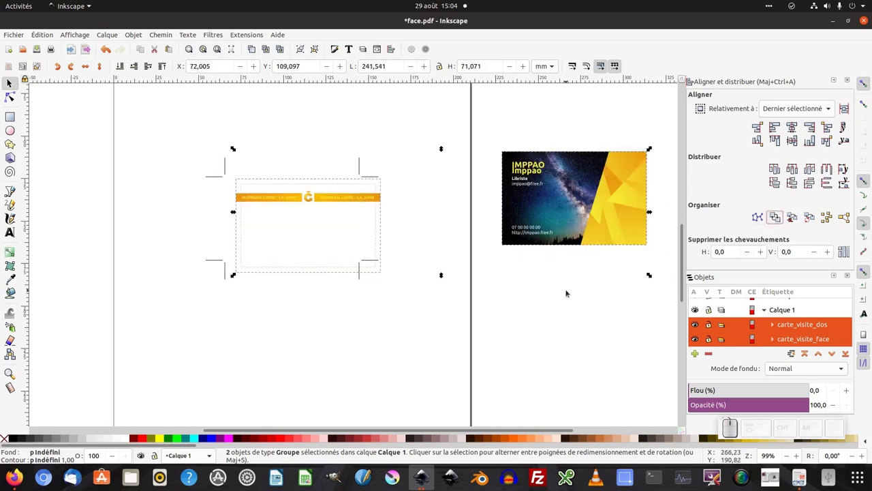
pyautogui.click(532, 316)
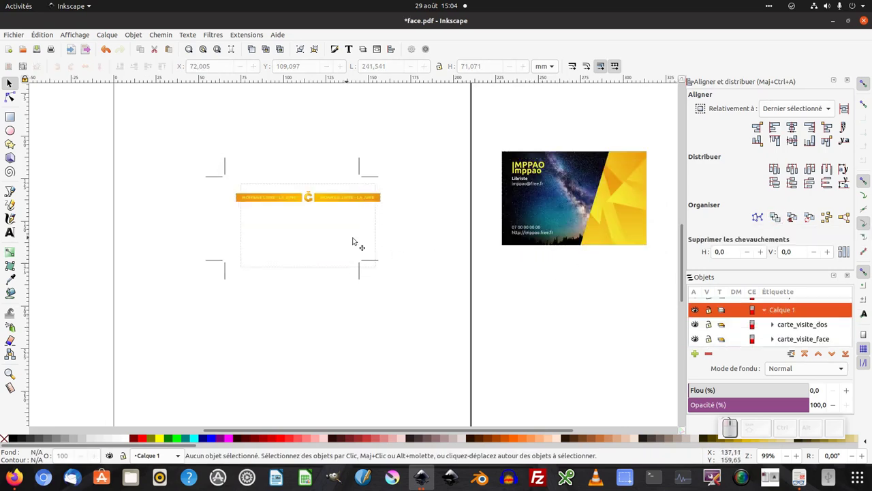
# Step: Centre the back card horizontally within the crop marks using Align and Distribute
pyautogui.click(322, 198)
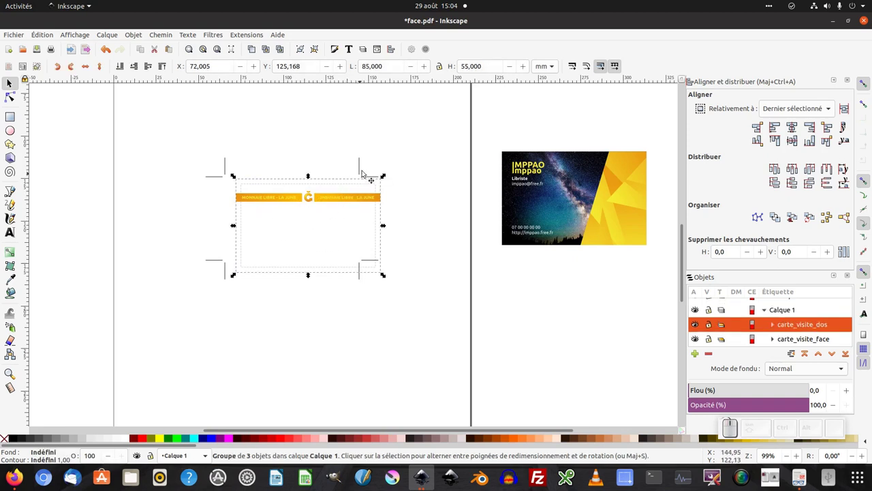
pyautogui.click(362, 164)
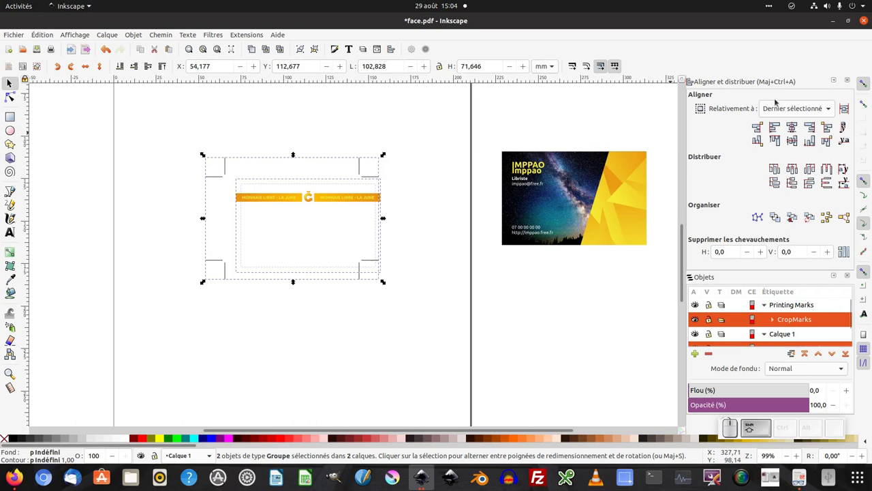
pyautogui.click(794, 129)
pyautogui.click(790, 141)
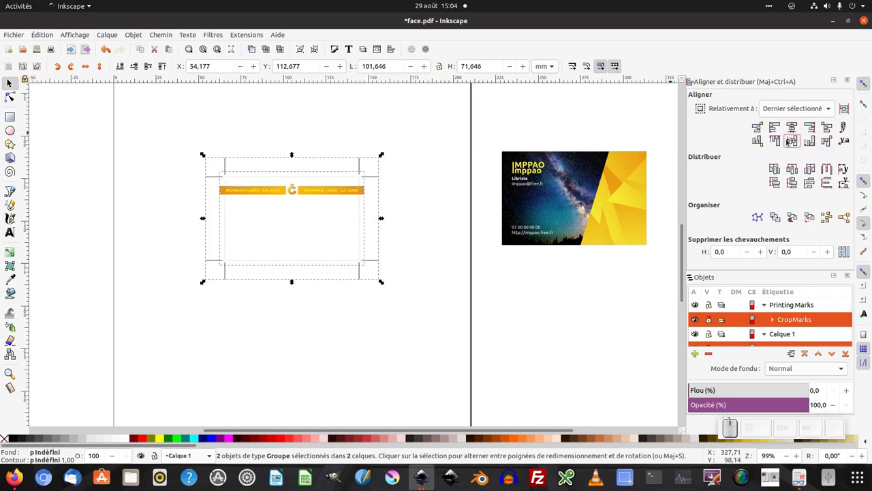
pyautogui.click(575, 345)
pyautogui.click(350, 194)
pyautogui.click(373, 177)
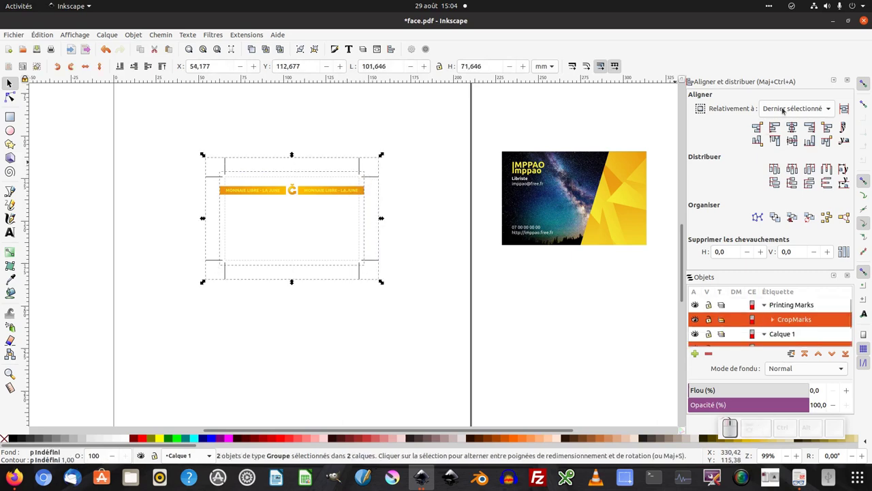
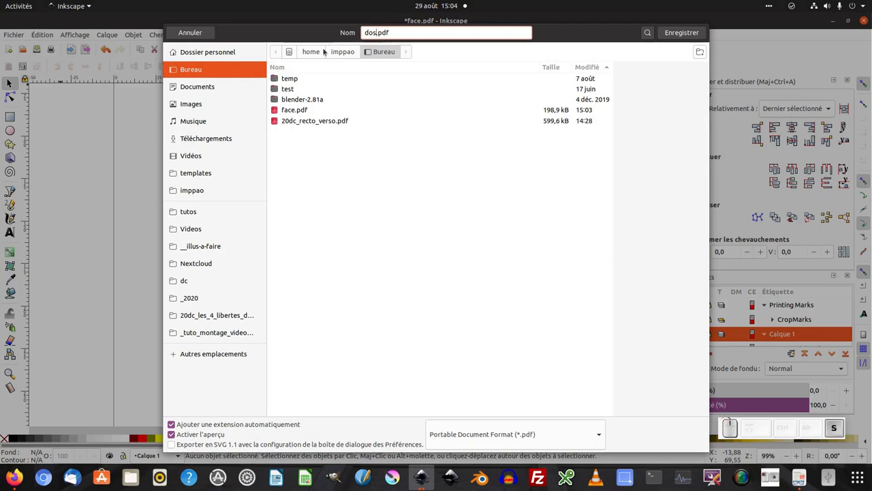
# Step: Save the back-card layout as dos.pdf on the desktop, accepting the PDF options
pyautogui.click(673, 28)
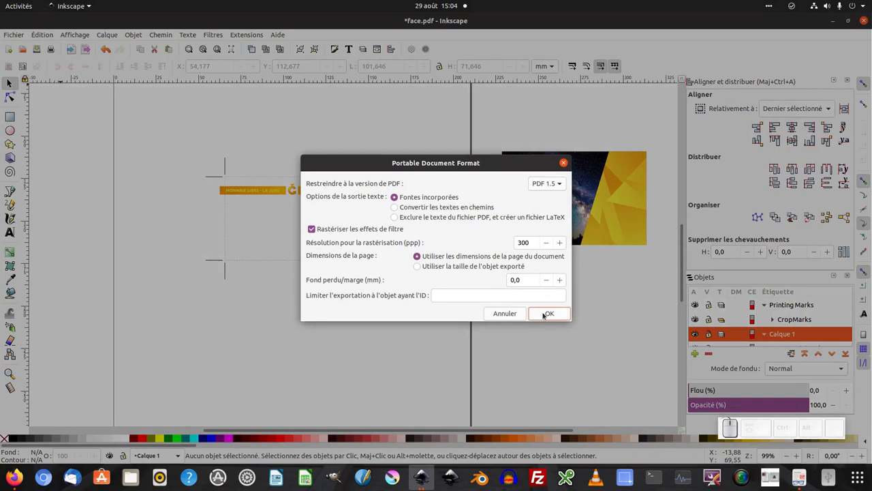
pyautogui.click(545, 314)
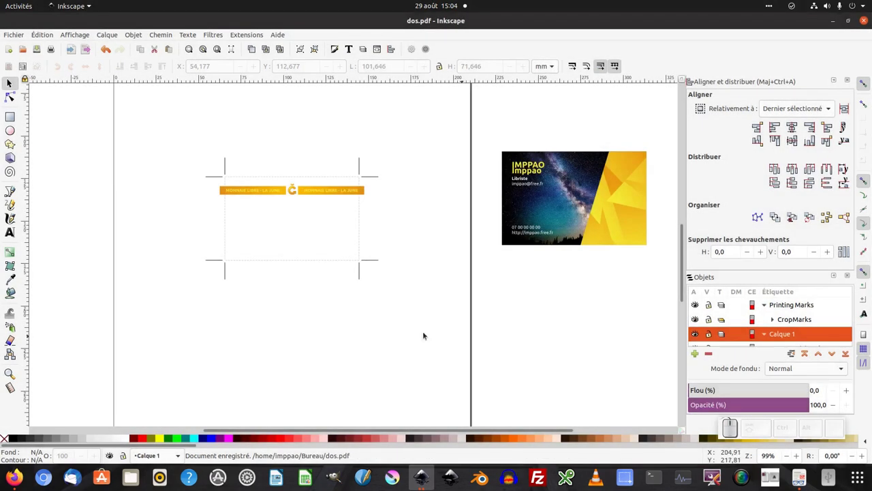
pyautogui.click(386, 332)
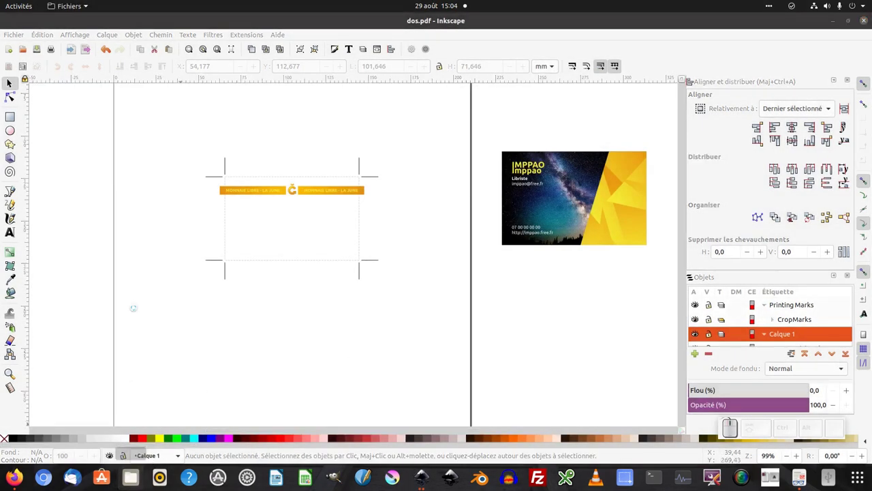
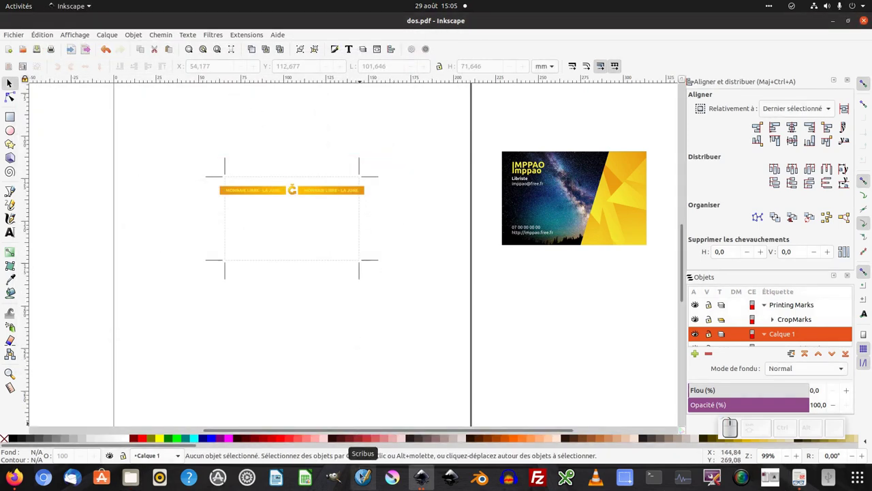
# Step: Launch Scribus and create a new single-page-layout A4 document with 2 pages
pyautogui.click(362, 476)
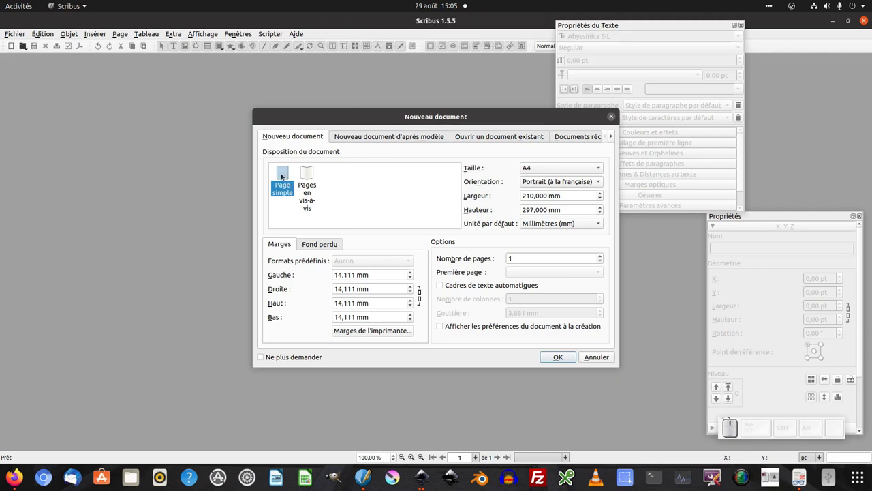
pyautogui.click(282, 171)
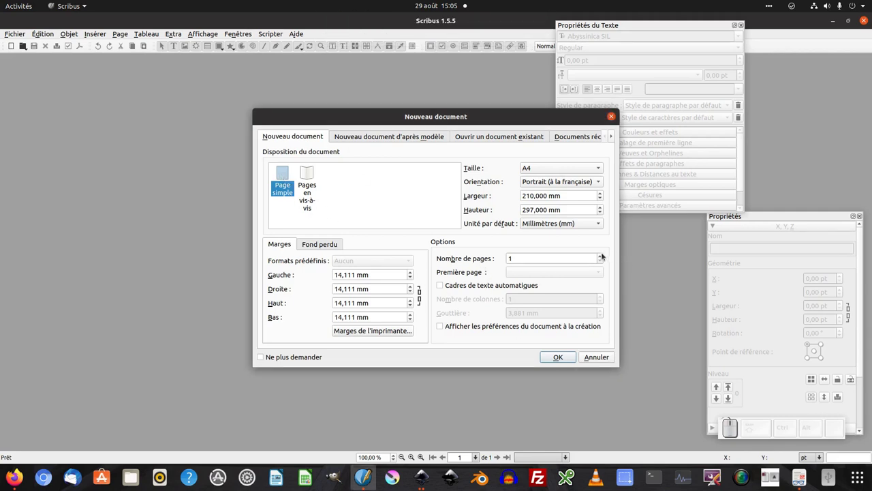
pyautogui.click(603, 256)
pyautogui.click(559, 358)
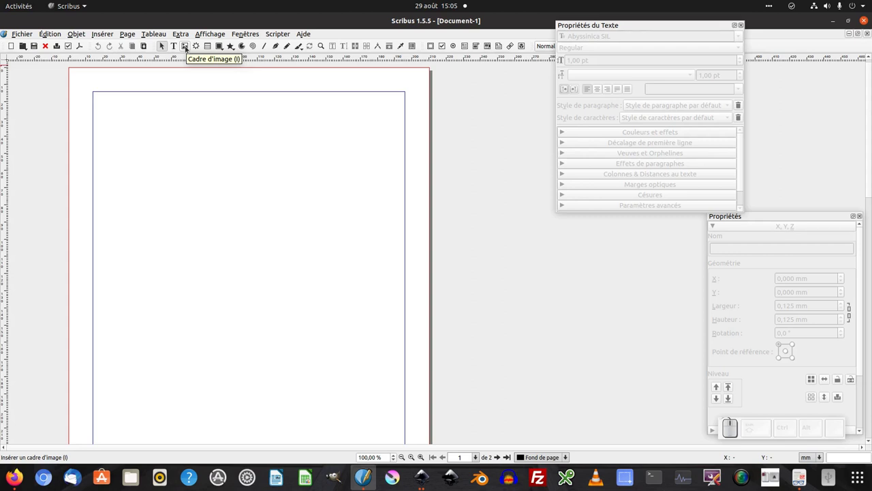
# Step: Draw an image frame on page 1 and show the Properties panel for its geometry
pyautogui.click(188, 47)
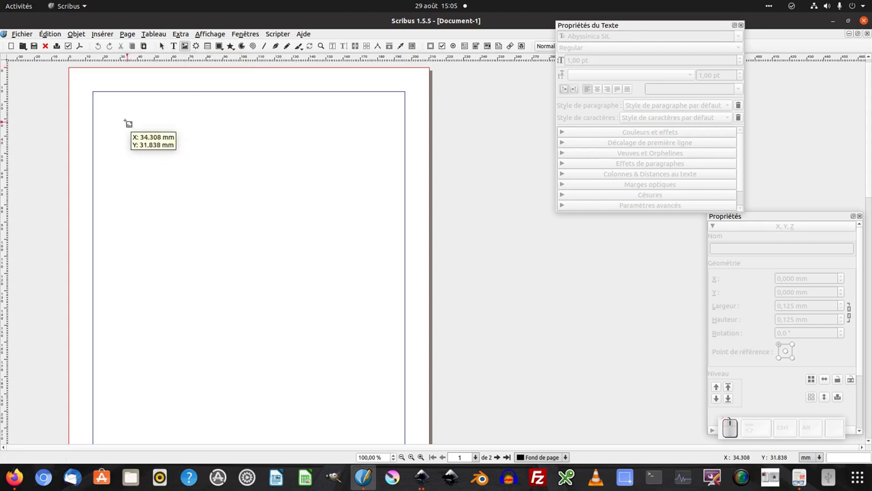
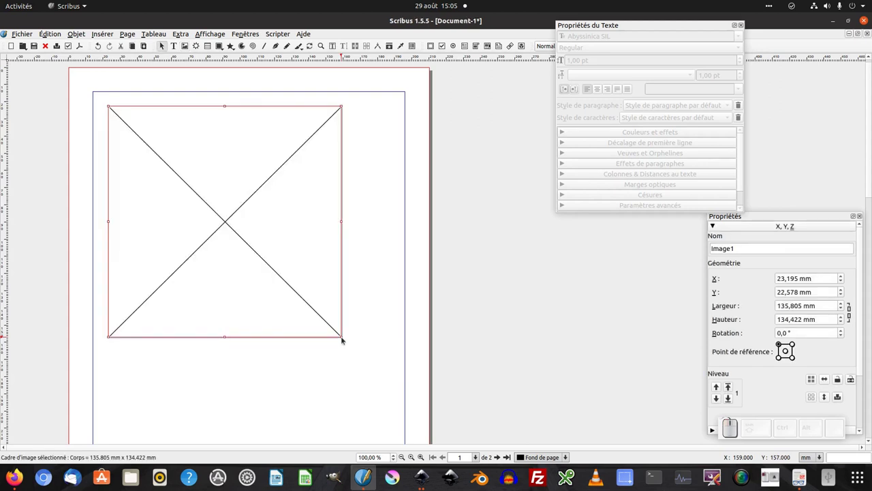
pyautogui.moveTo(717, 225); pyautogui.dragTo(606, 226)
pyautogui.click(607, 227)
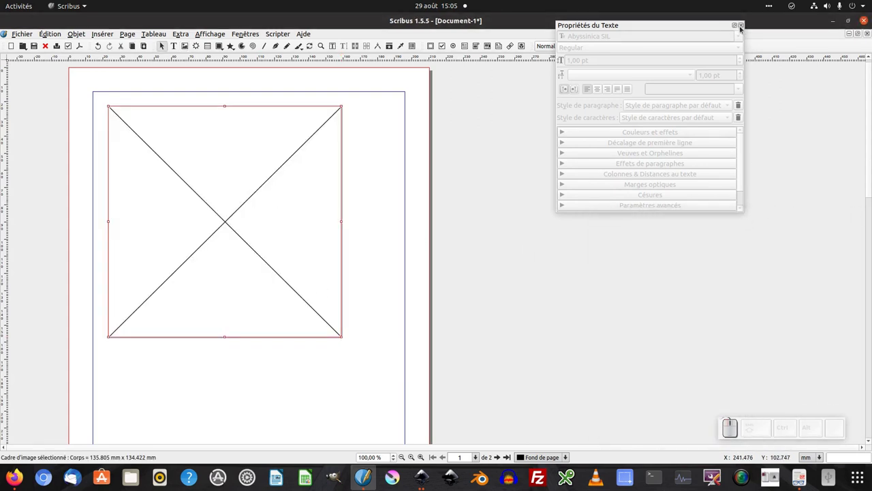
pyautogui.click(743, 26)
pyautogui.click(236, 34)
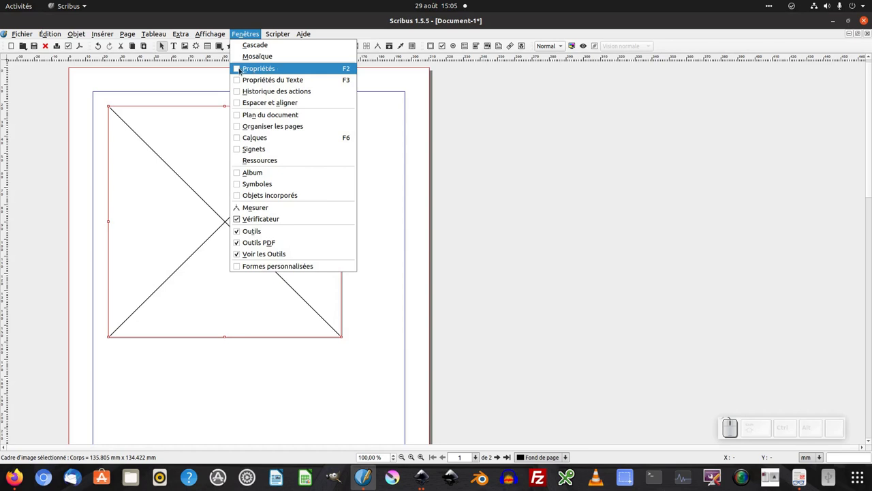
pyautogui.click(242, 69)
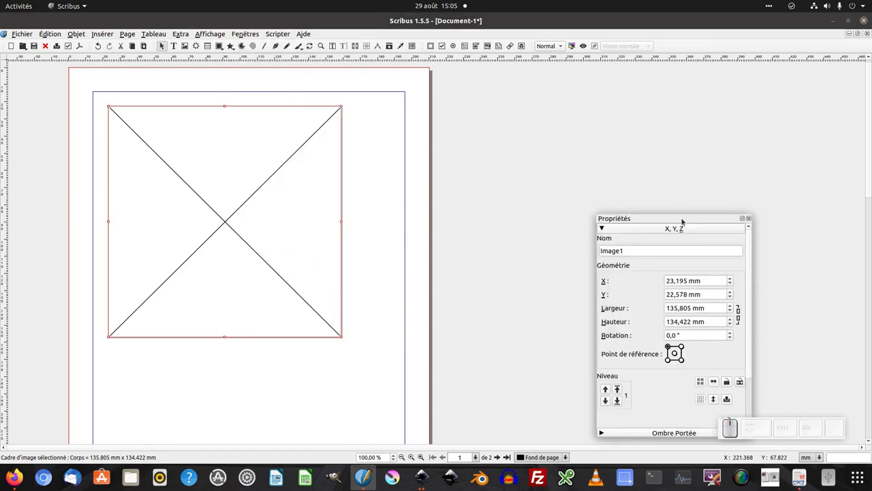
pyautogui.click(606, 227)
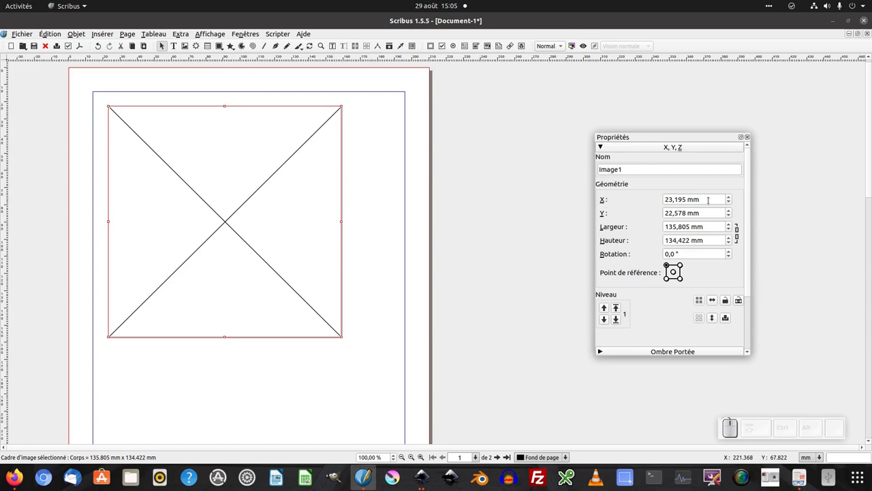
# Step: Set the frame to X 0, Y 0, width 210 mm and height 297 mm so it covers the page
pyautogui.click(605, 146)
pyautogui.press('KP_0')
pyautogui.press('Tab')
pyautogui.press('KP_0')
pyautogui.press('Tab')
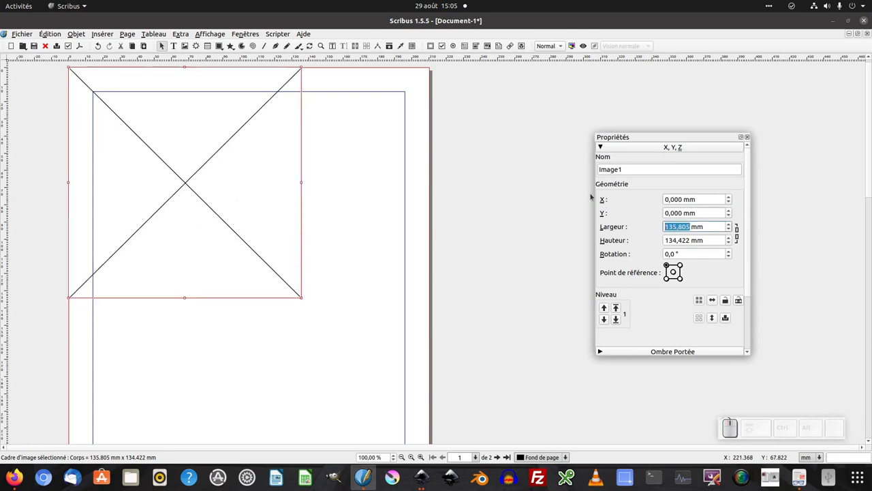
pyautogui.press('KP_2')
pyautogui.press('KP_1')
pyautogui.press('KP_0')
pyautogui.press('Tab')
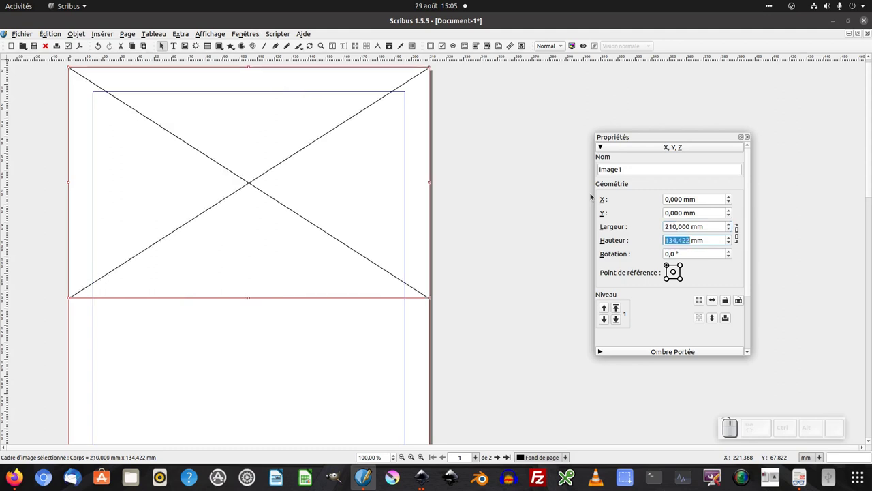
pyautogui.press('KP_2')
pyautogui.press('KP_9')
pyautogui.press('KP_7')
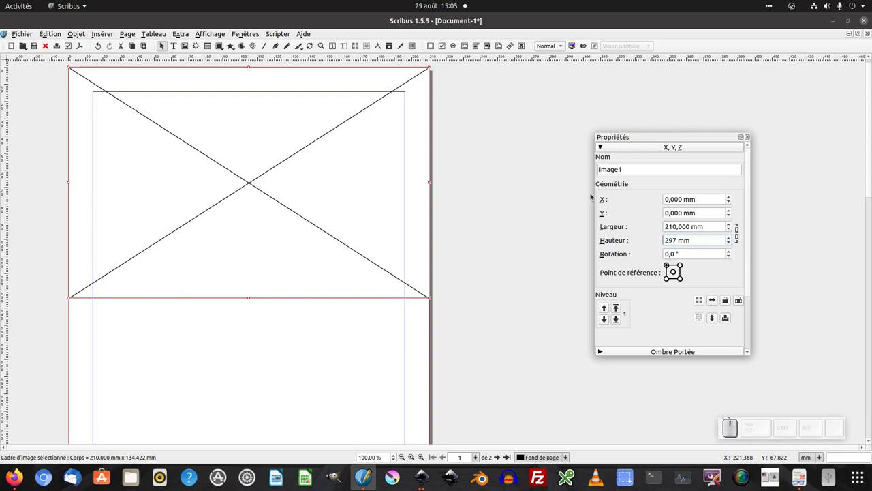
pyautogui.press('Tab')
# Step: Load face.pdf into the page-1 frame so it shows the front card with crop marks
pyautogui.click(605, 145)
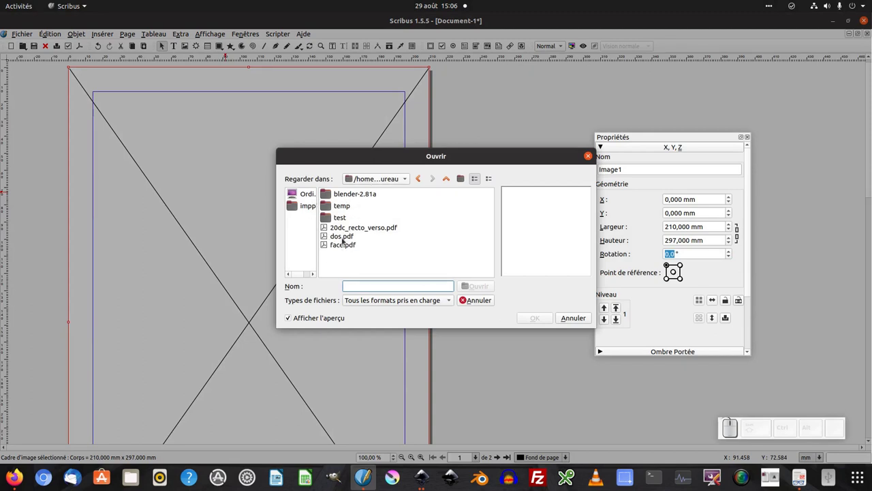
pyautogui.click(342, 246)
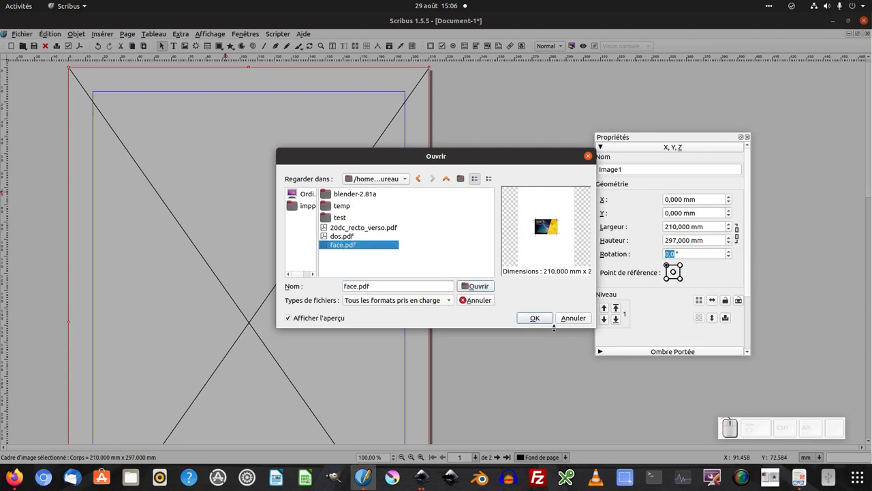
pyautogui.click(594, 144)
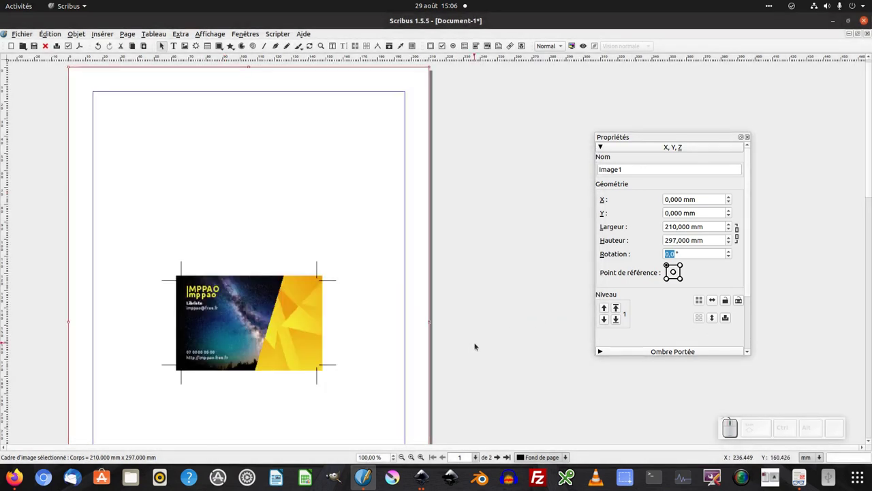
pyautogui.middleClick(605, 146)
pyautogui.scroll(-3)
pyautogui.scroll(-3)
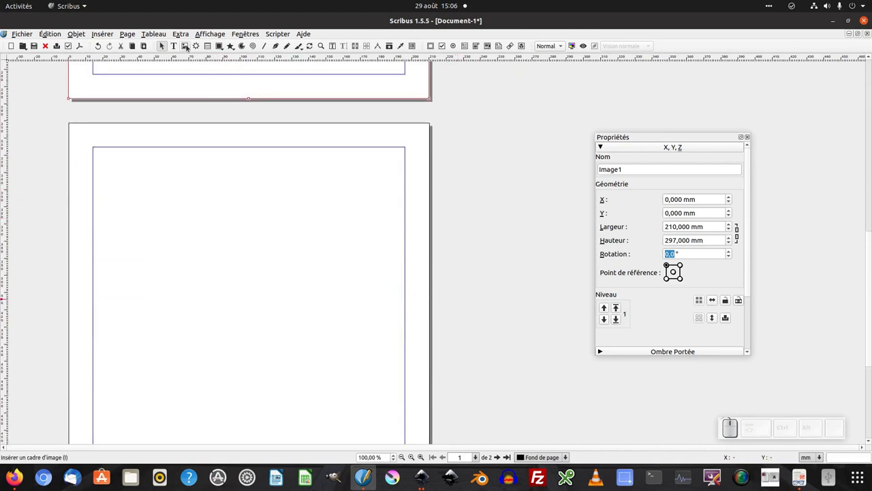
# Step: Create a full-page 210 × 297 mm frame on page 2 and load dos.pdf into it
pyautogui.click(605, 146)
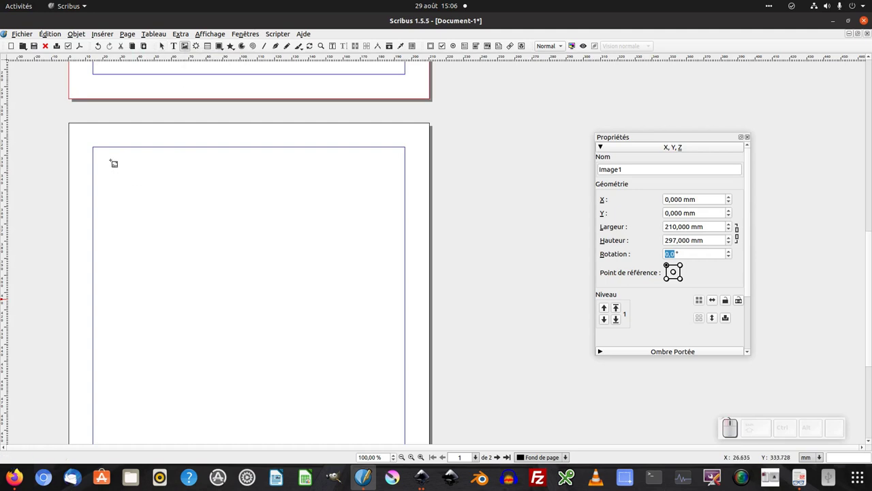
pyautogui.click(605, 145)
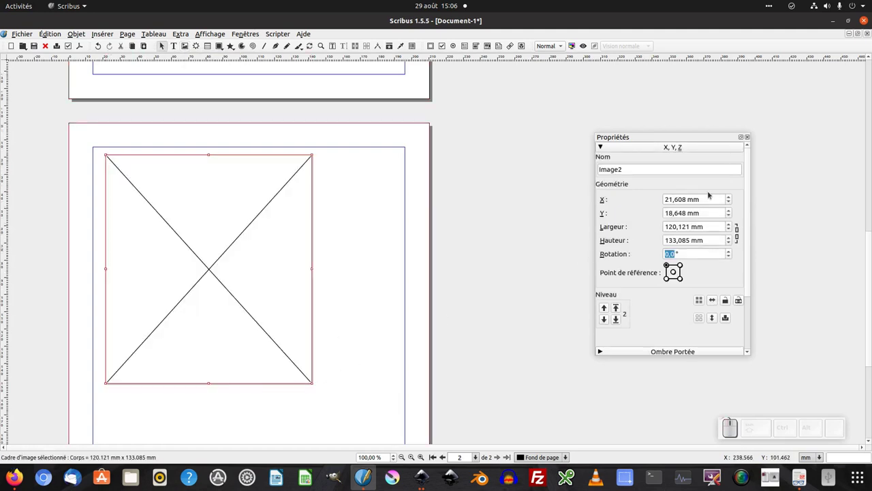
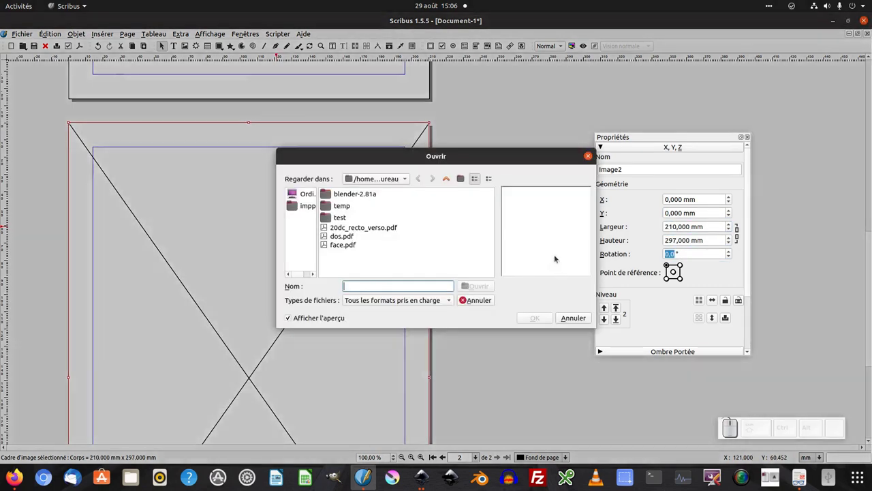
pyautogui.click(350, 238)
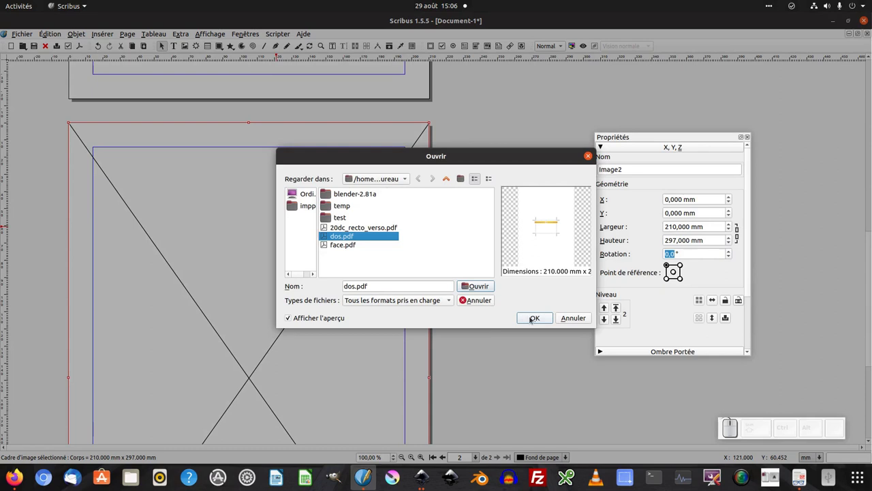
pyautogui.click(594, 144)
pyautogui.click(605, 146)
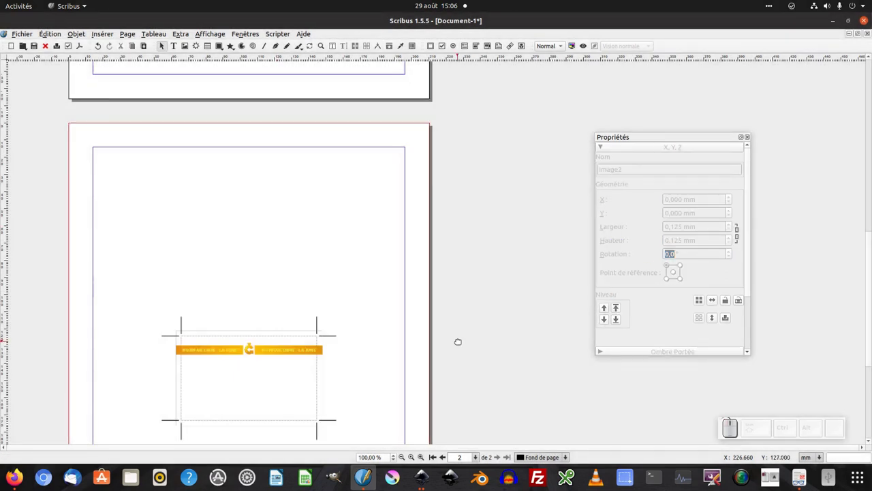
# Step: Zoom out and scroll until both pages with front and back cards are visible
pyautogui.press('KP_Subtract')
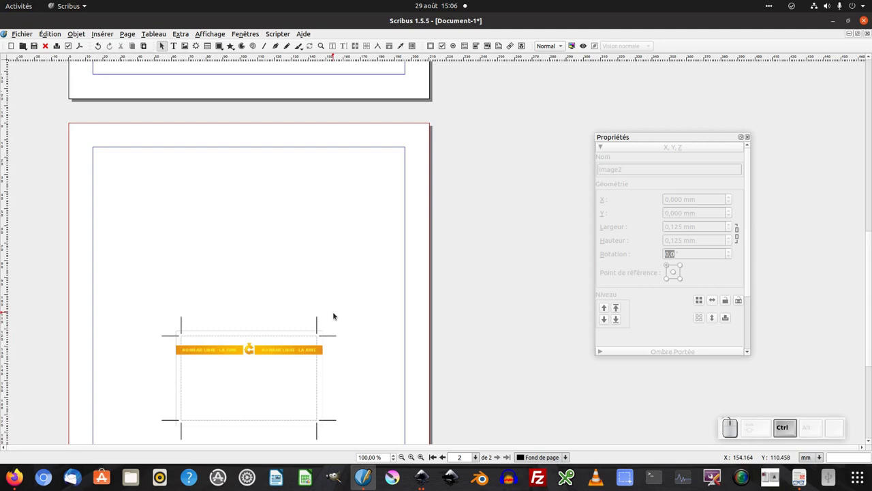
pyautogui.scroll(-3)
pyautogui.scroll(3)
pyautogui.scroll(-3)
pyautogui.scroll(3)
pyautogui.scroll(-3)
pyautogui.scroll(3)
pyautogui.scroll(-3)
pyautogui.scroll(3)
pyautogui.scroll(-3)
pyautogui.scroll(-3)
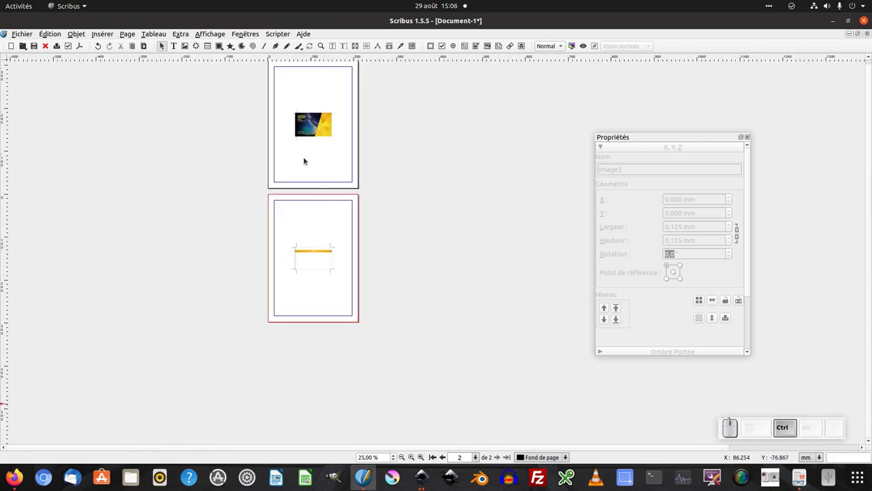
pyautogui.scroll(3)
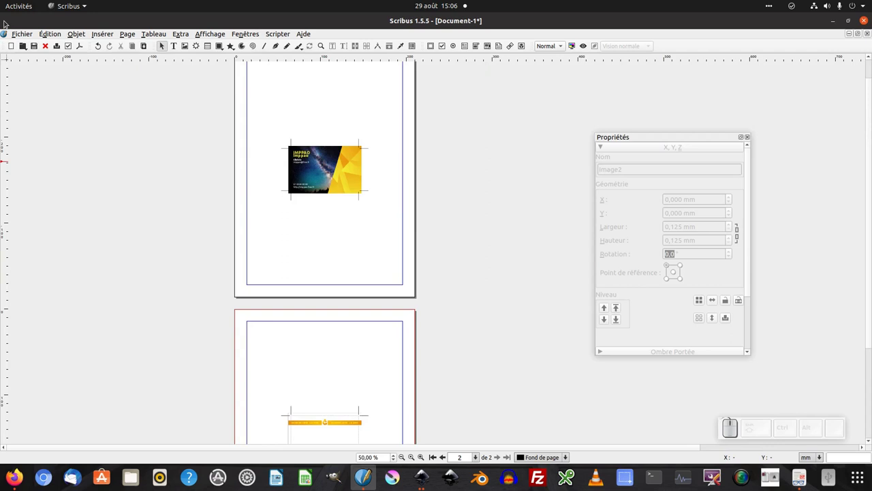
# Step: Start Save as PDF export and ignore the preflight warnings
pyautogui.click(24, 36)
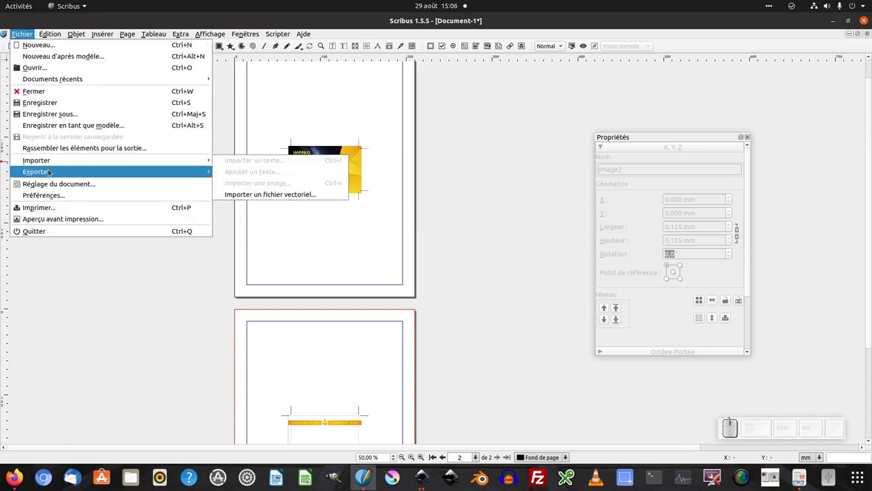
pyautogui.click(302, 194)
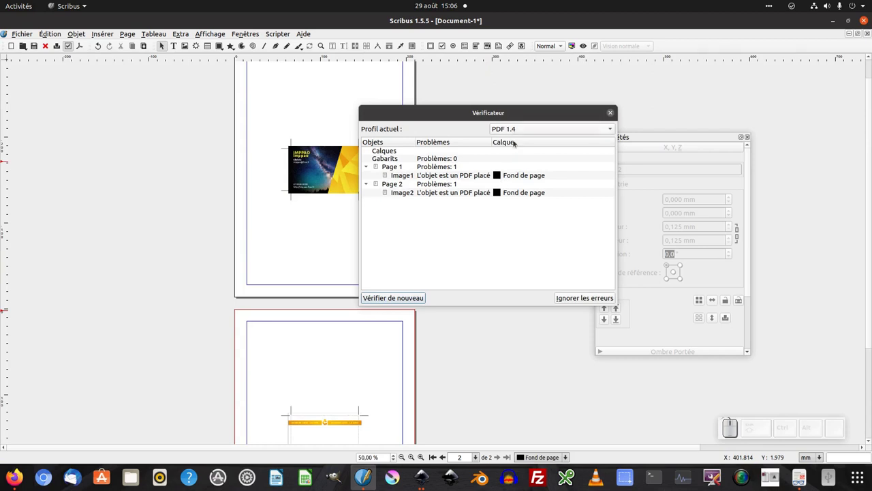
pyautogui.moveTo(553, 130); pyautogui.dragTo(546, 272)
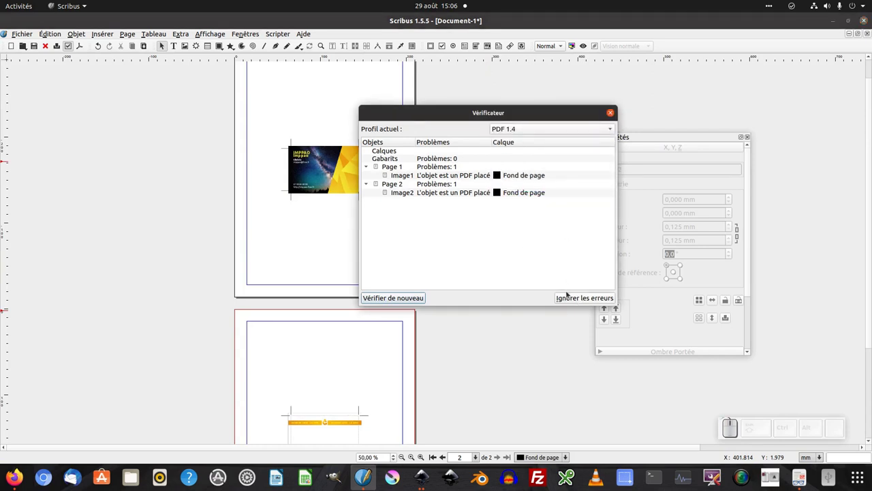
pyautogui.click(582, 299)
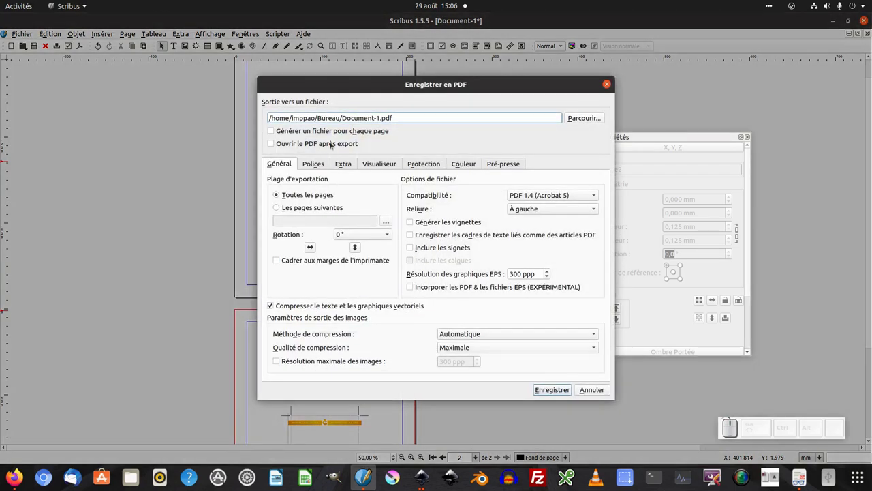
# Step: Name the output recto_verso.pdf, check the Pre-press settings and save the two-page PDF
pyautogui.click(586, 44)
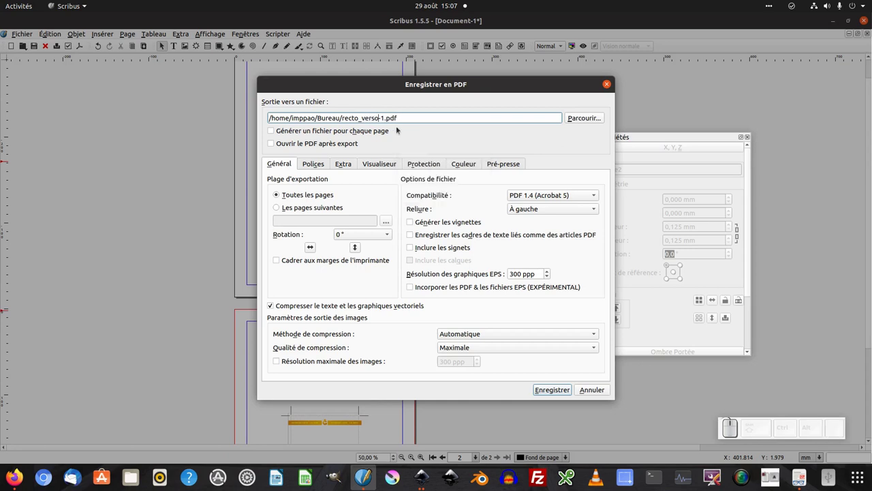
pyautogui.press('Delete')
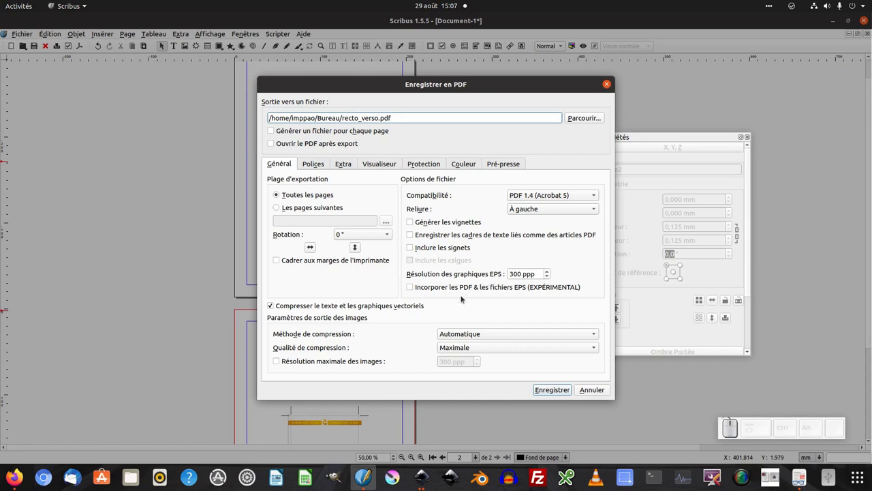
pyautogui.click(586, 44)
pyautogui.click(585, 44)
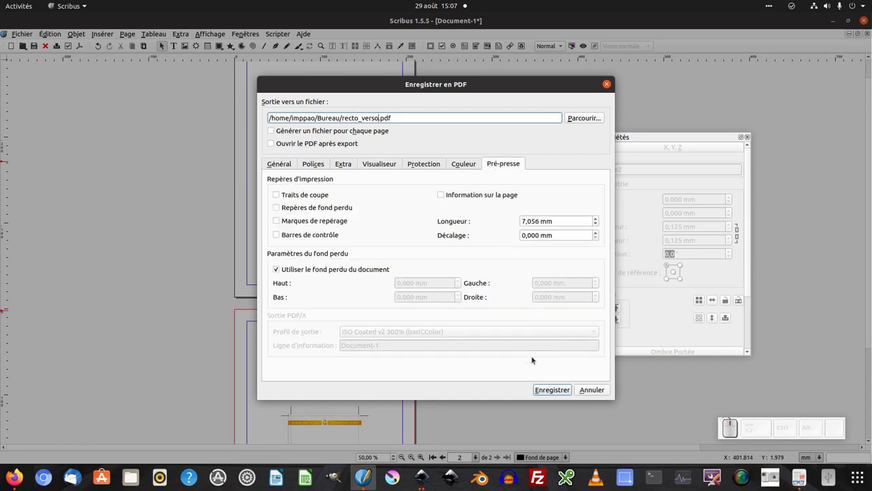
pyautogui.click(586, 44)
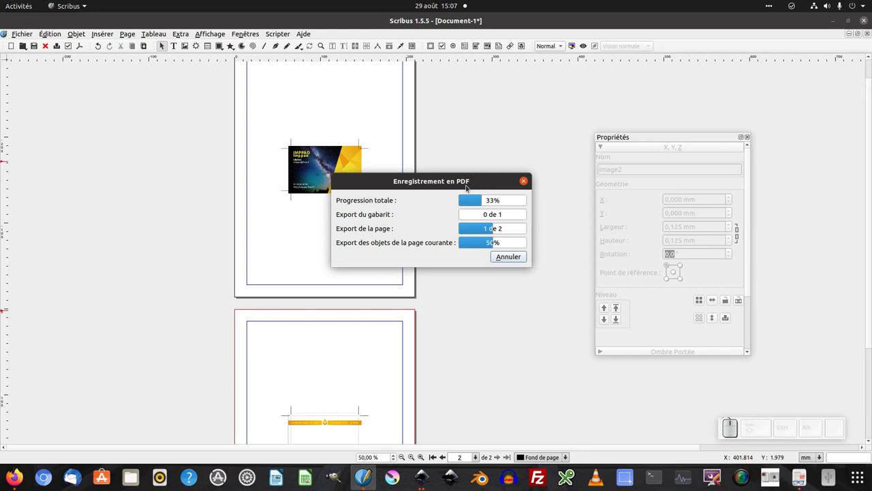
pyautogui.click(135, 476)
# Step: Open recto_verso.pdf from the Bureau folder in the Document Viewer
pyautogui.click(51, 112)
pyautogui.click(179, 135)
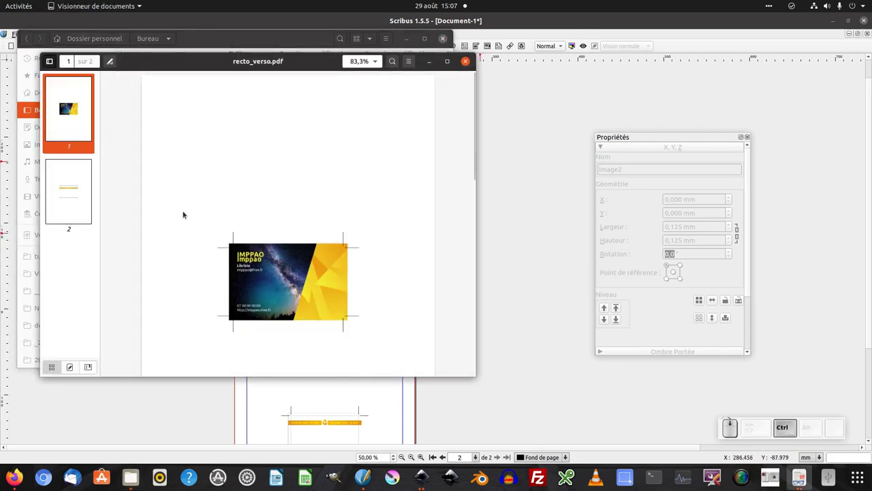
pyautogui.scroll(-3)
pyautogui.scroll(3)
# Step: Flip between page 1 and page 2 thumbnails to confirm front and back cards
pyautogui.click(76, 124)
pyautogui.click(66, 178)
pyautogui.click(68, 123)
pyautogui.click(68, 179)
pyautogui.click(69, 113)
pyautogui.click(72, 177)
pyautogui.click(69, 115)
pyautogui.click(70, 184)
pyautogui.click(72, 123)
pyautogui.click(68, 192)
pyautogui.click(75, 116)
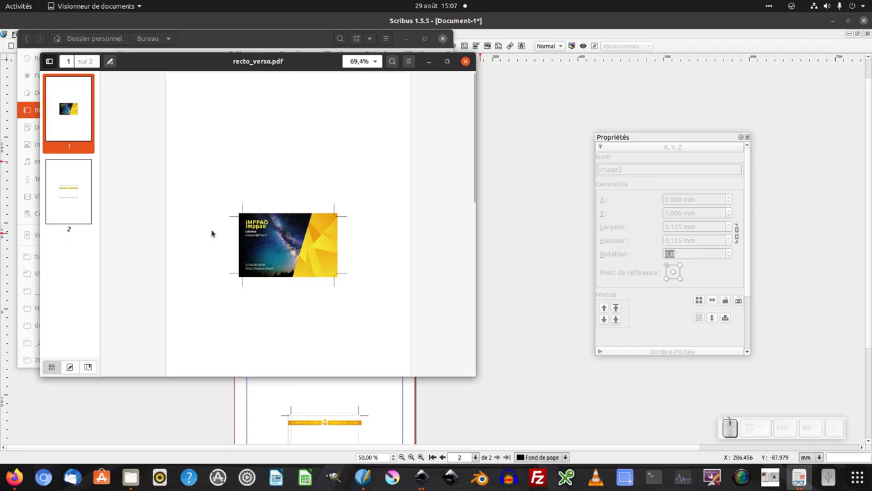
pyautogui.click(78, 117)
pyautogui.click(77, 190)
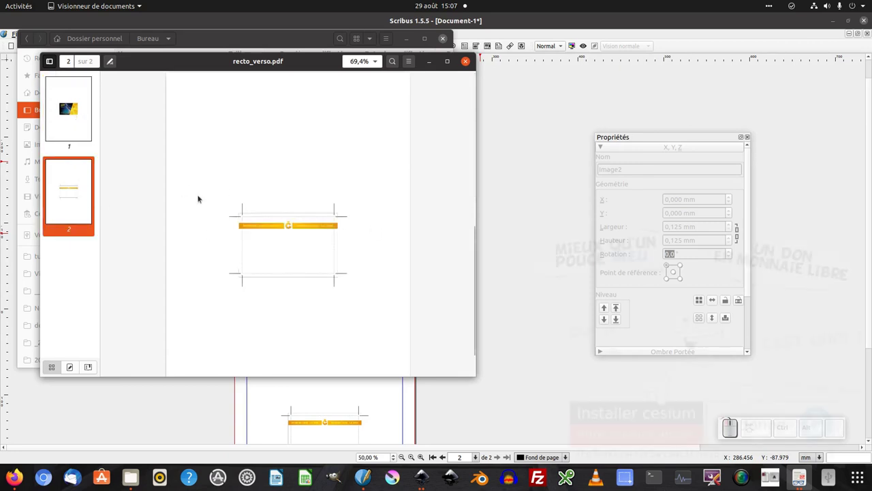